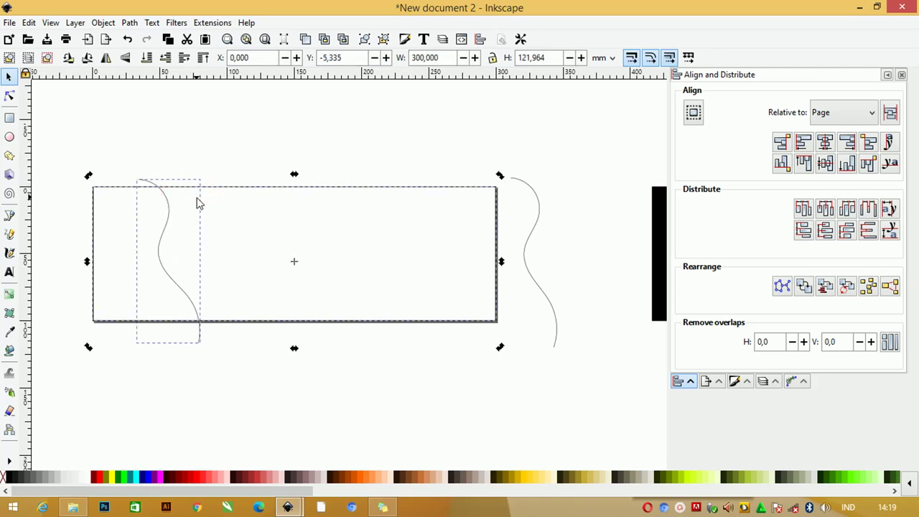
Check the finished reference banner and return to the new banner document
click(210, 203)
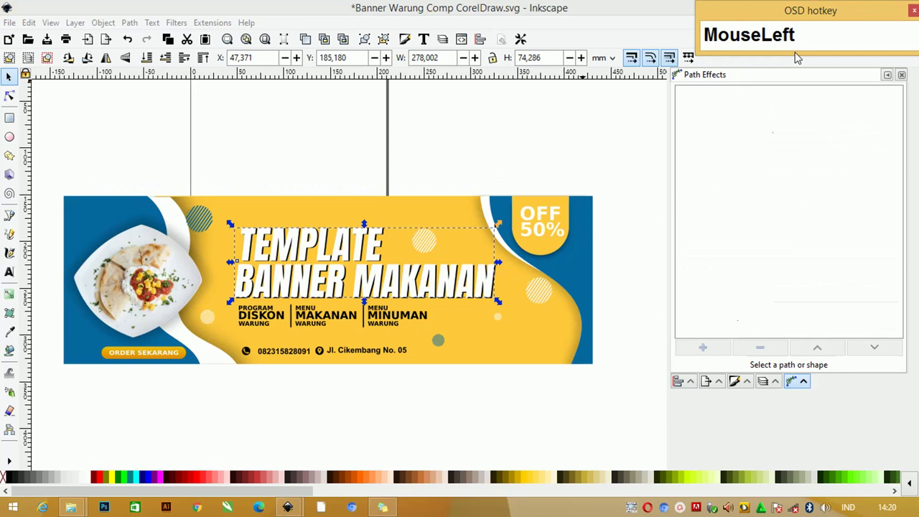
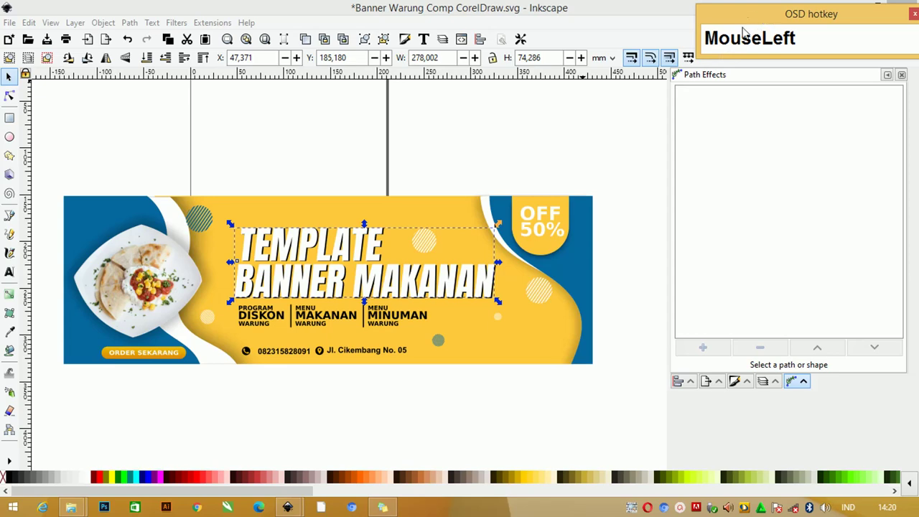
key(Tab)
key(Tab)
key(Tab)
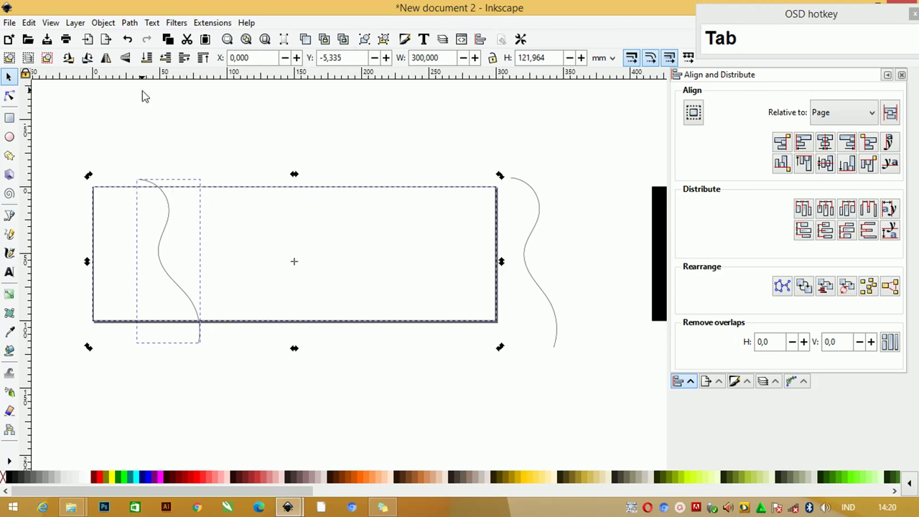
Line the wavy path up with the rectangle's left end and bring up Fill and Stroke
drag(132, 27, 224, 190)
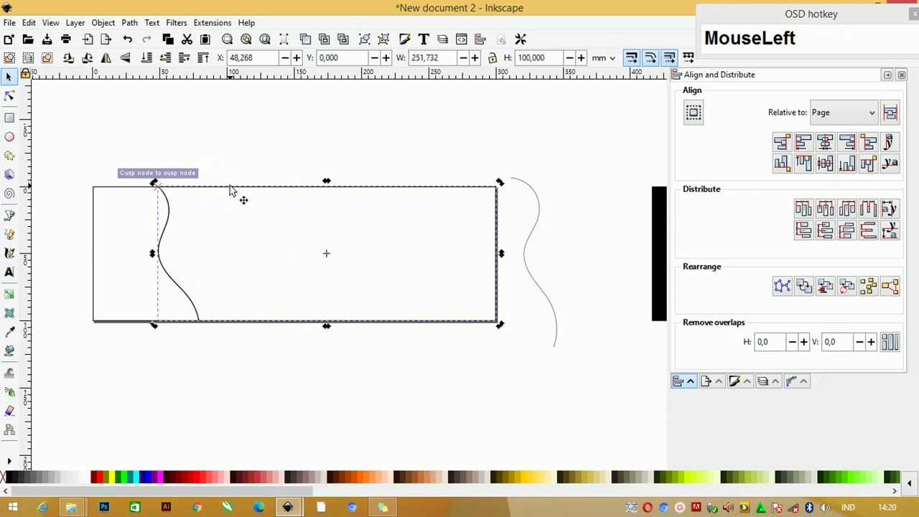
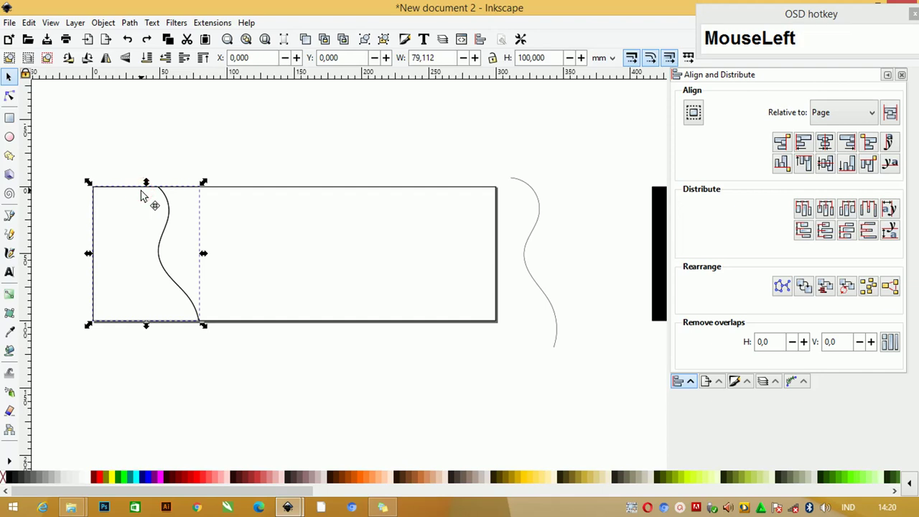
key(Tab)
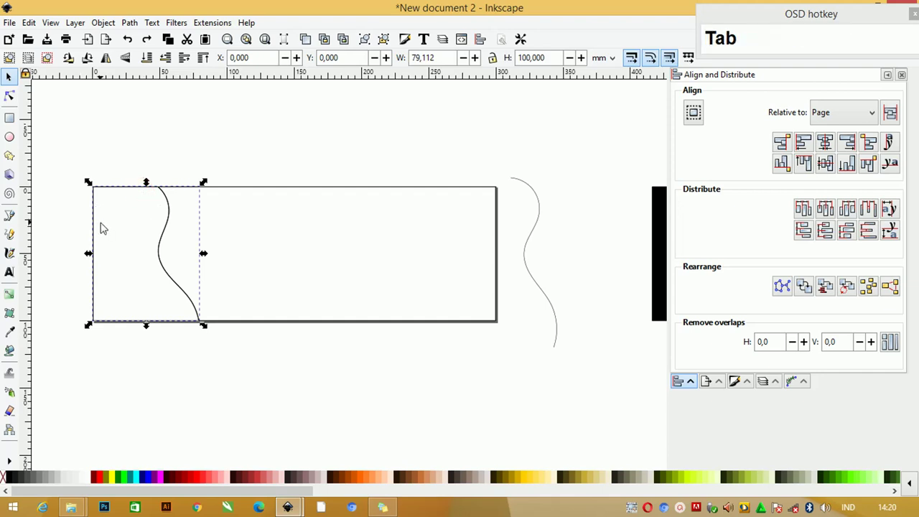
Shift the left wave's hue to steel blue (205) and leave its larger copy with no fill
drag(151, 479, 251, 167)
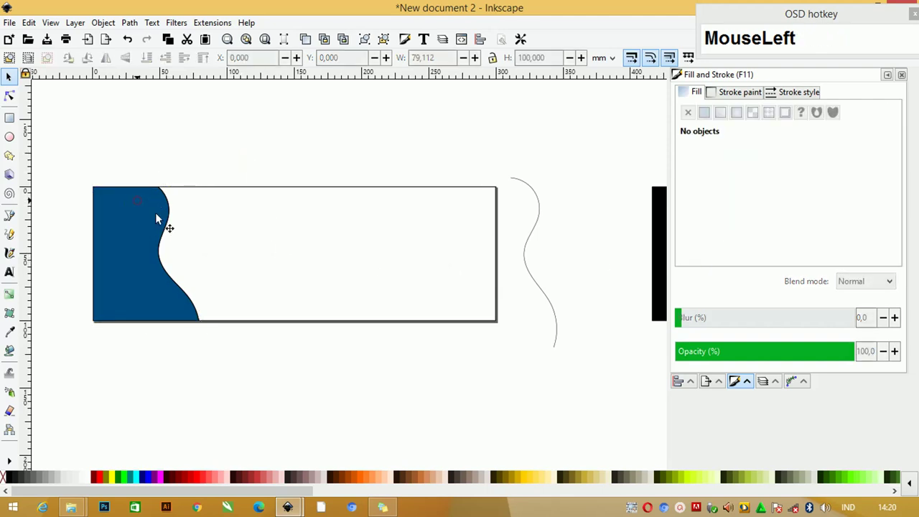
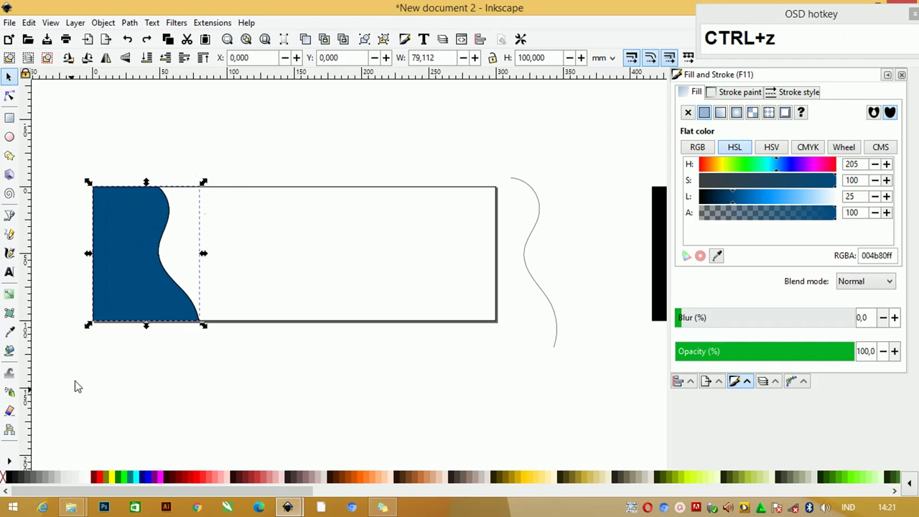
right_click(5, 480)
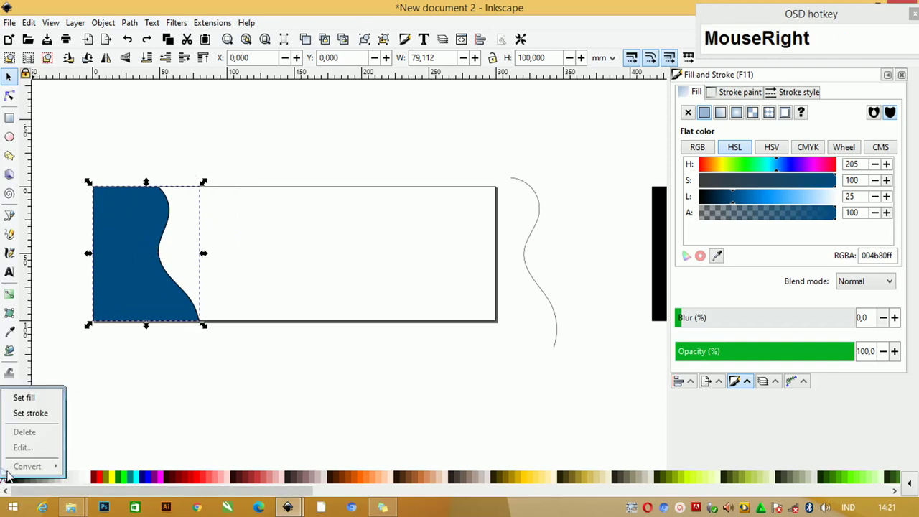
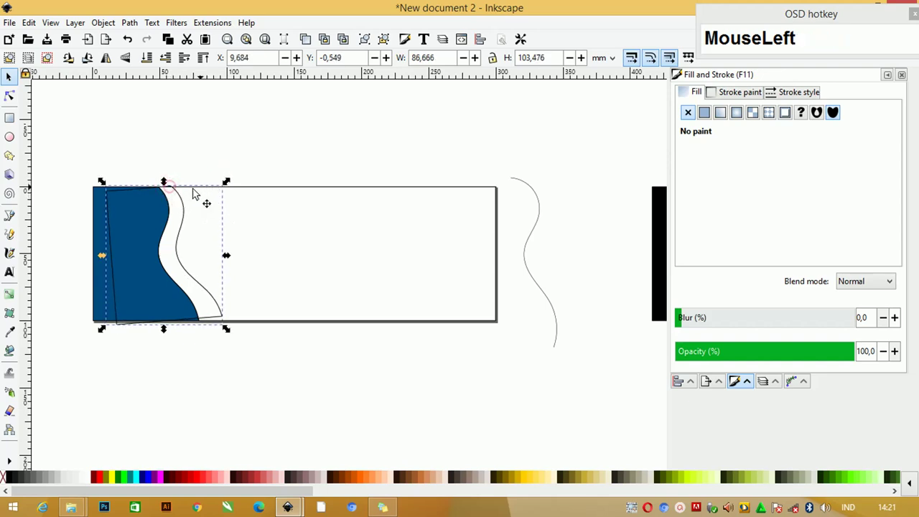
Enlarge the outline copy beyond the blue shape and adjust its corner nodes
drag(232, 182, 90, 154)
key(ctrl+z)
key(ctrl+z)
click(76, 169)
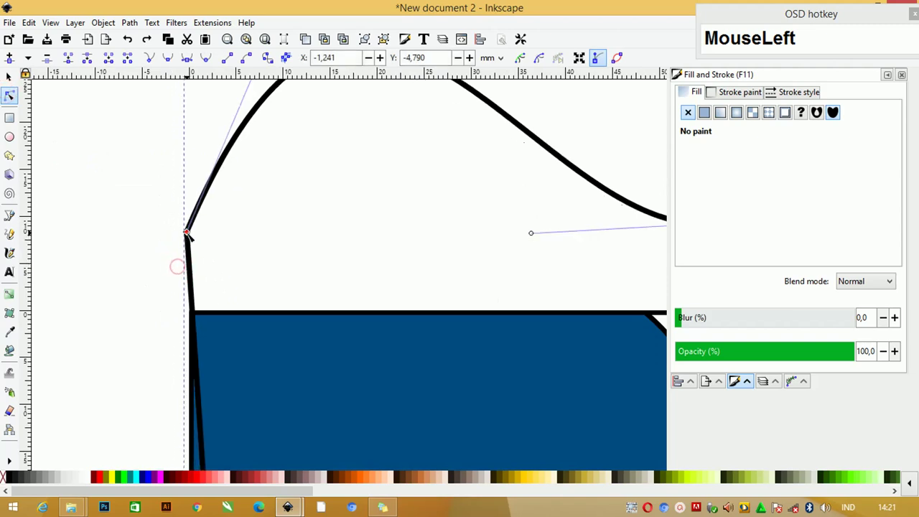
key(z)
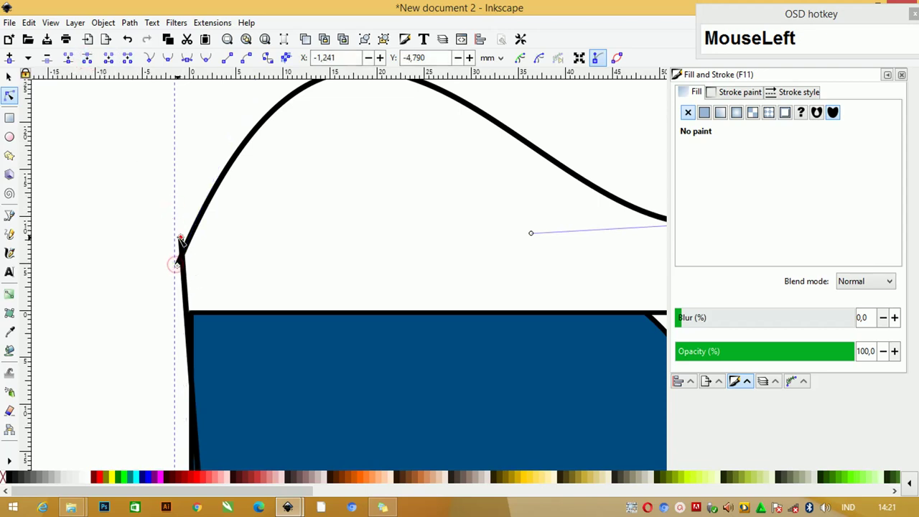
scroll(down, 3)
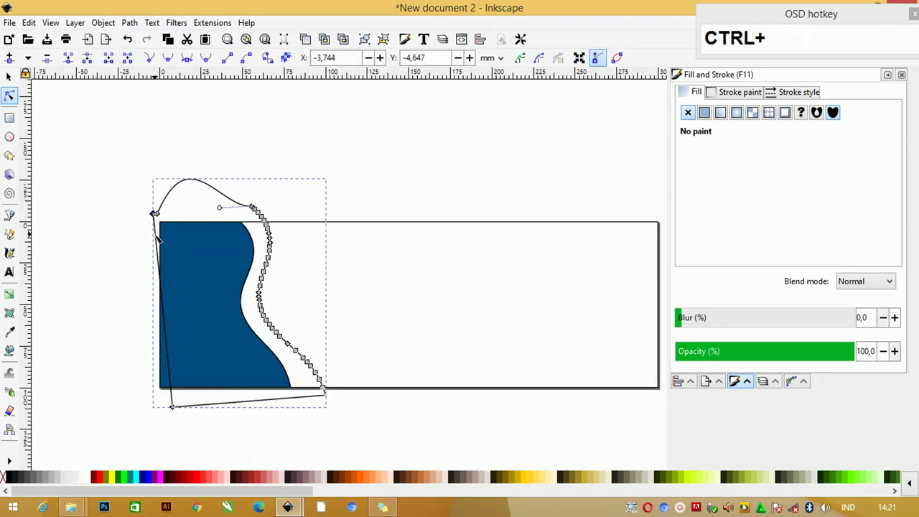
click(12, 84)
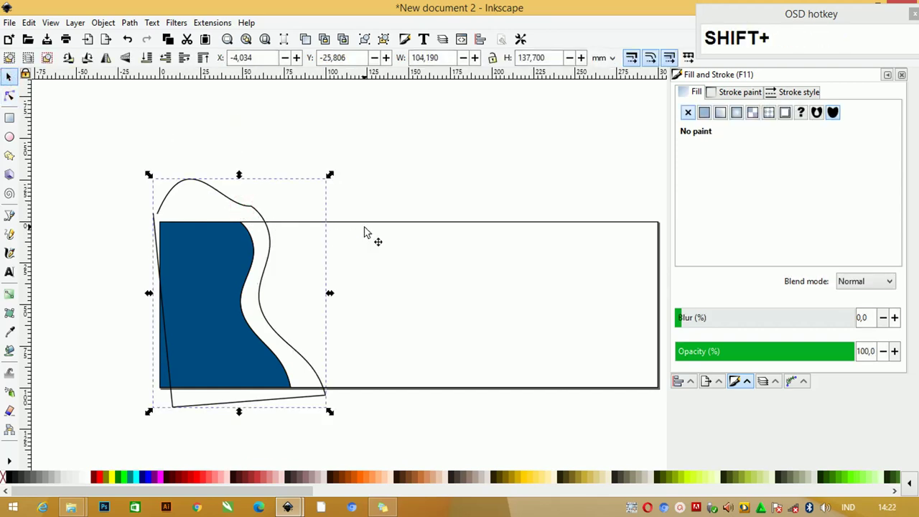
Divide the banner rectangle along the outline shape, leaving a thin white band
click(369, 227)
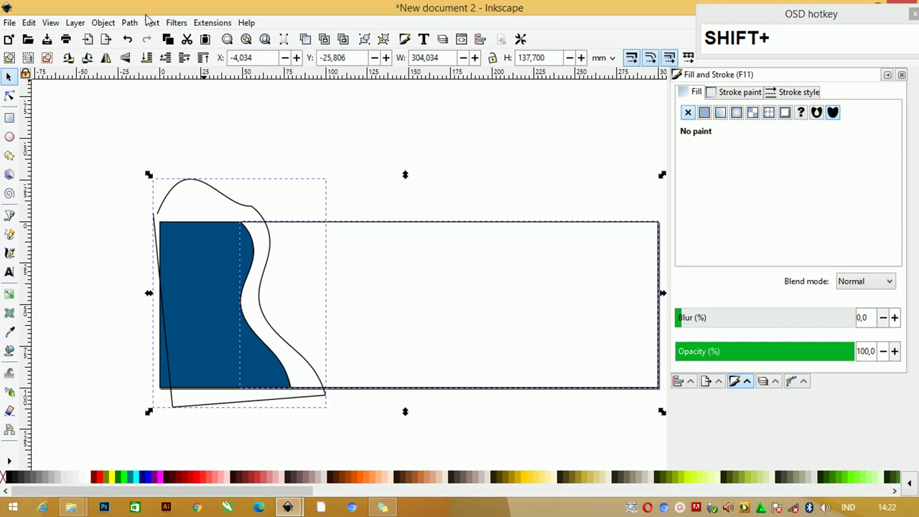
click(138, 26)
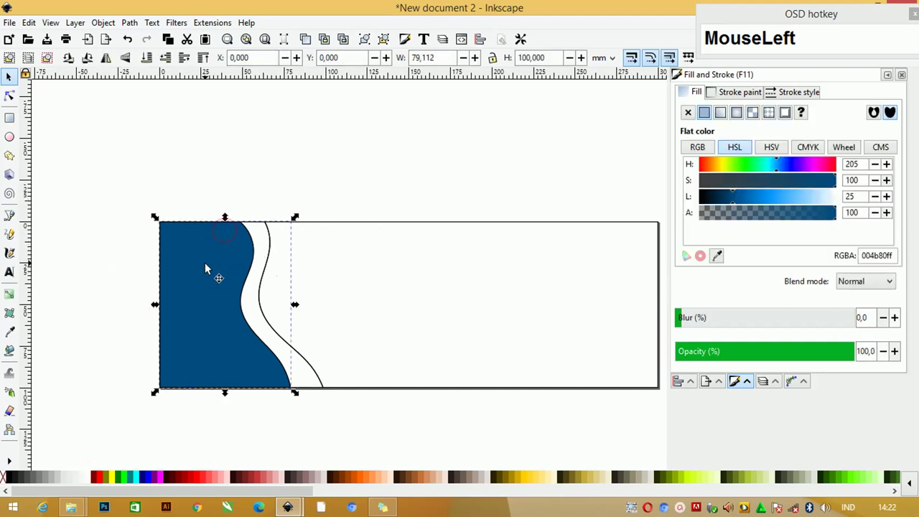
Flip the copied wave shape horizontally at the banner's right end
scroll(down, 3)
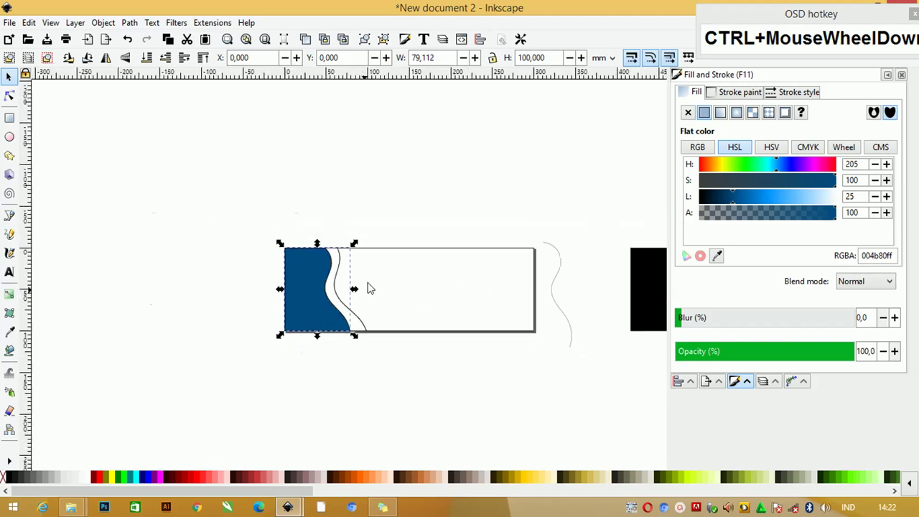
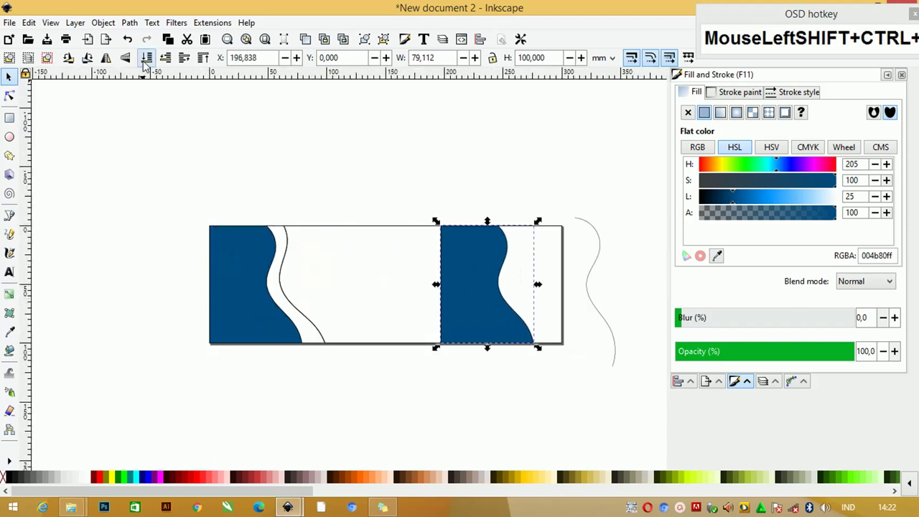
click(132, 63)
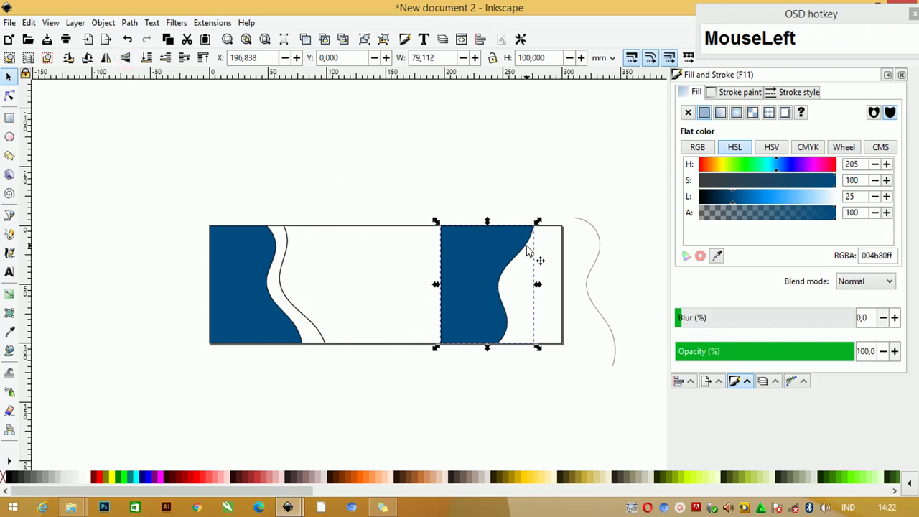
key(Tab)
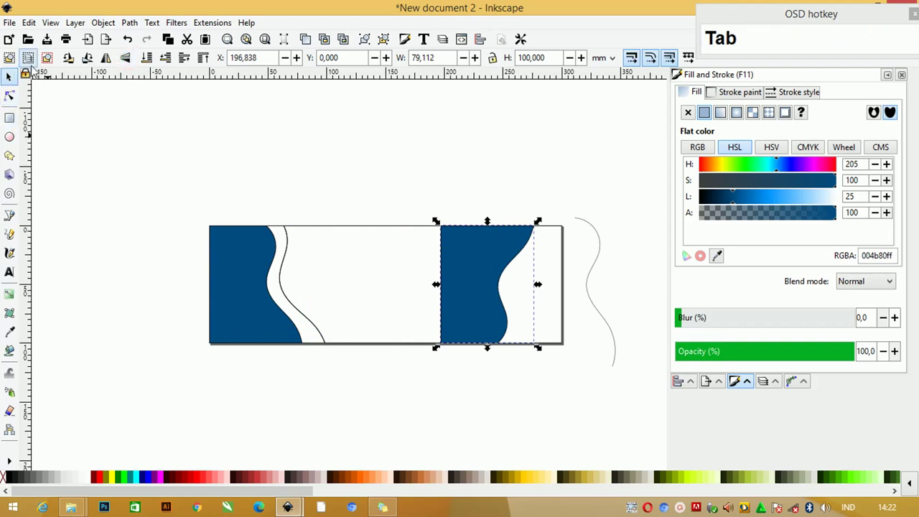
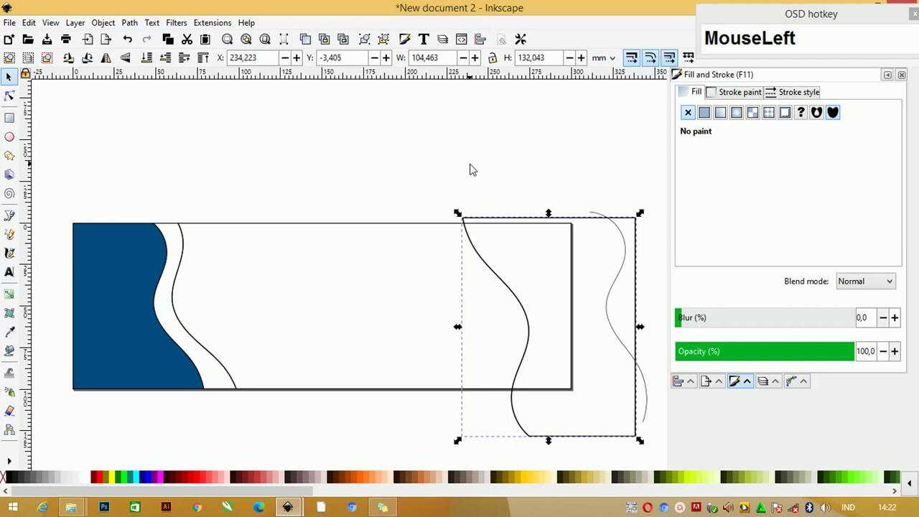
Divide the middle section along the right wave and colour the middle yellow, the right end blue
scroll(down, 3)
click(400, 216)
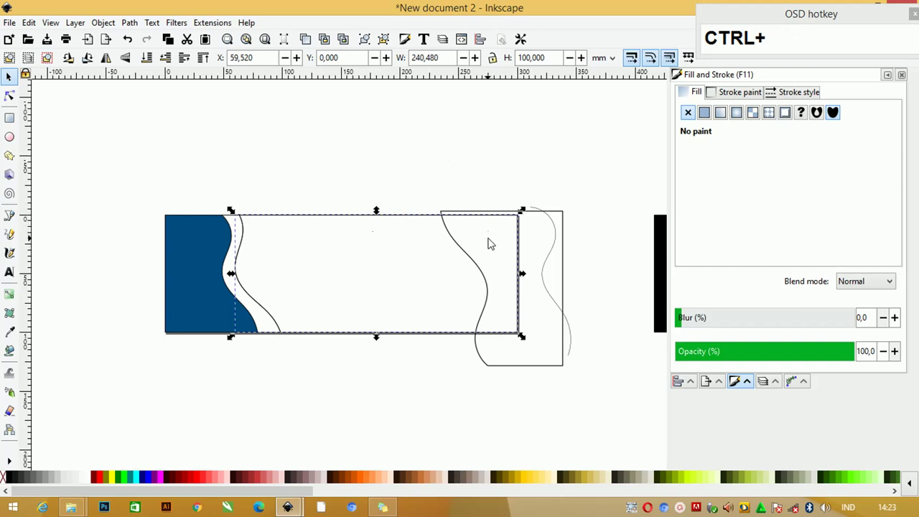
click(487, 194)
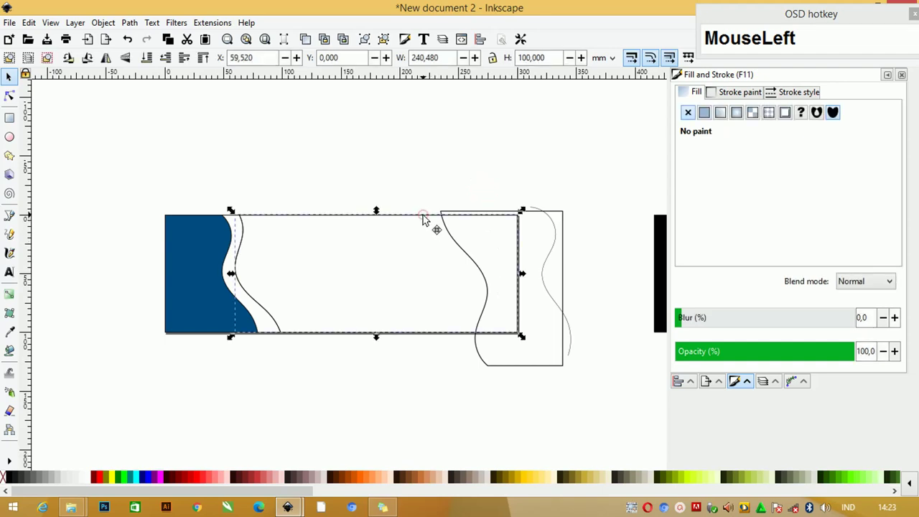
key(ctrl+d)
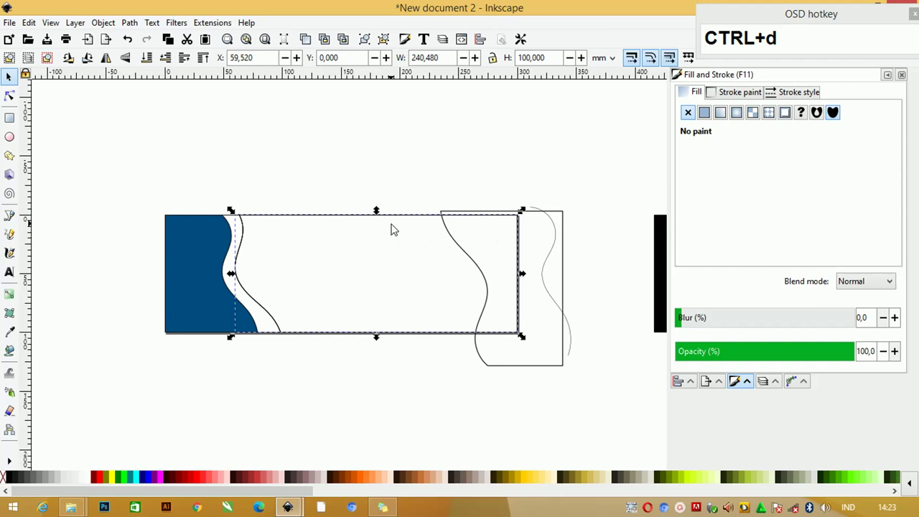
click(392, 221)
key(ctrl+z)
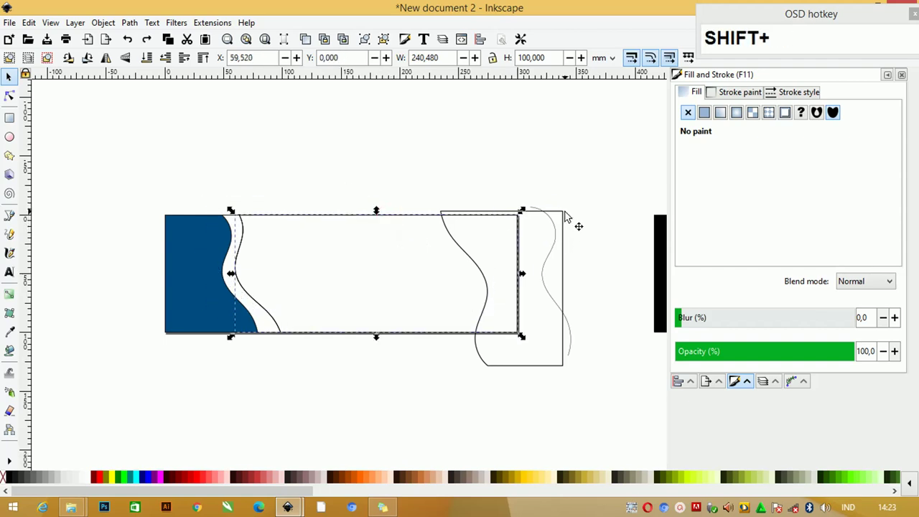
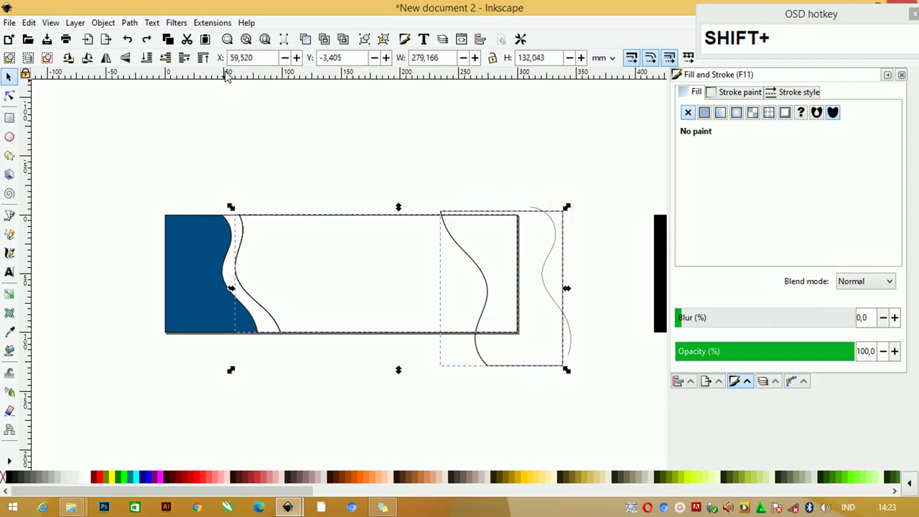
drag(133, 24, 358, 445)
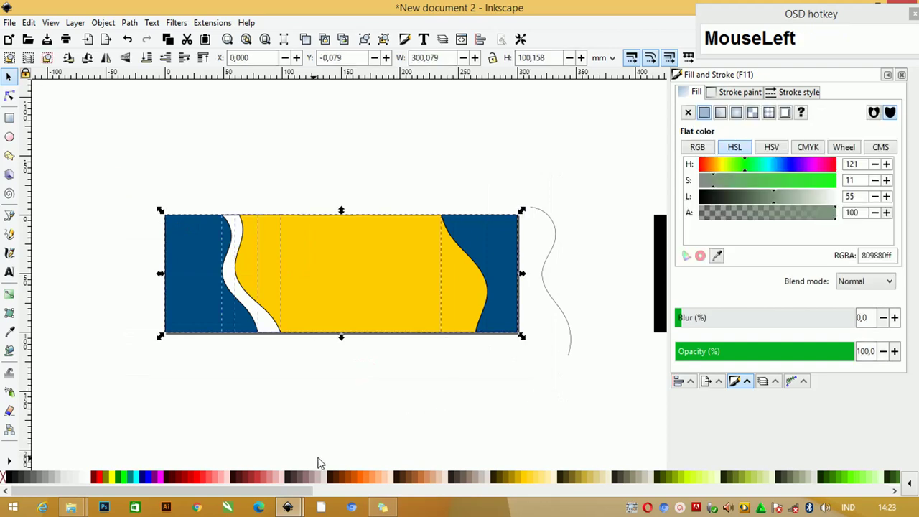
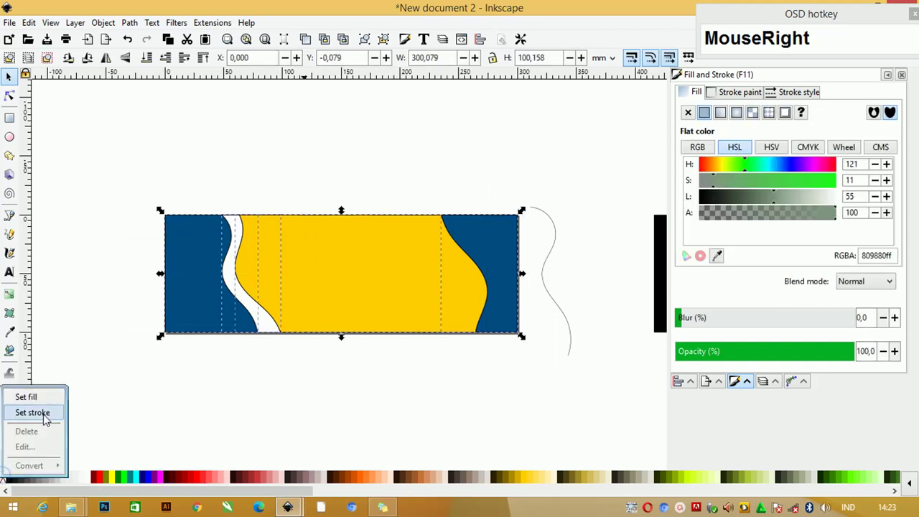
Set the stroke of all banner pieces to none, then select the white wave strip
click(47, 414)
key(Tab)
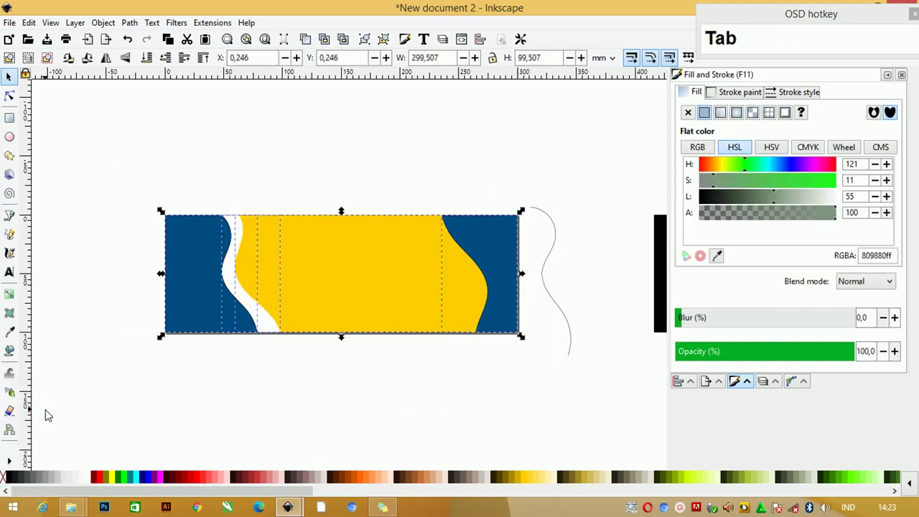
click(203, 187)
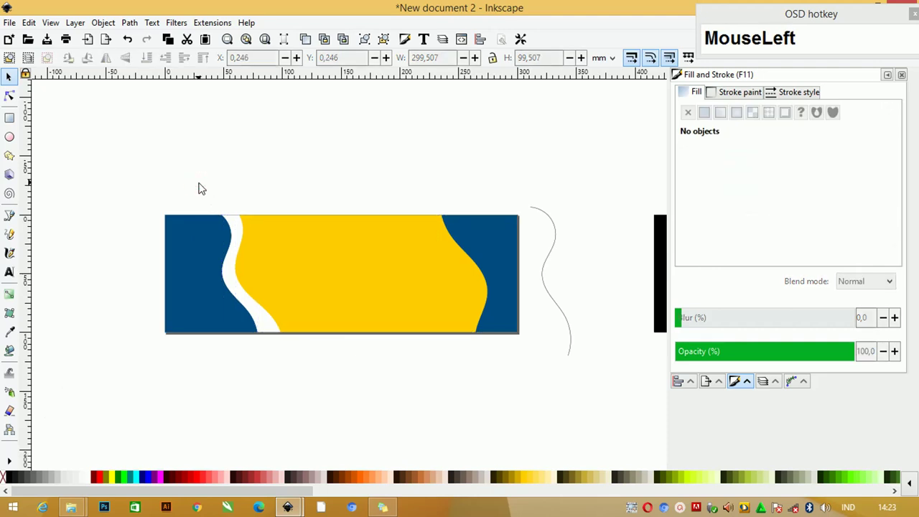
key(Tab)
click(289, 189)
scroll(up, 3)
click(211, 227)
click(221, 237)
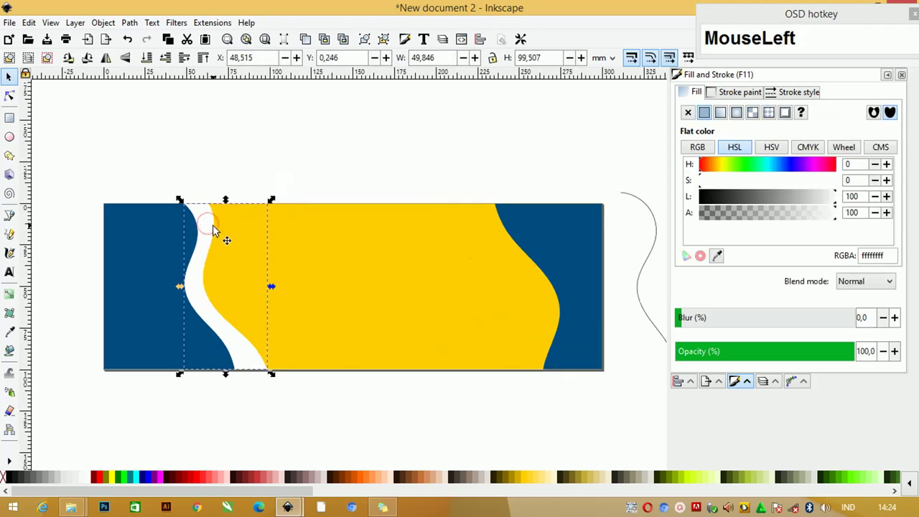
Duplicate the white wave strip as a black shadow copy nudged to the right
key(ctrl+d)
drag(215, 229, 210, 274)
key(Right)
key(Right)
key(Right)
key(Right)
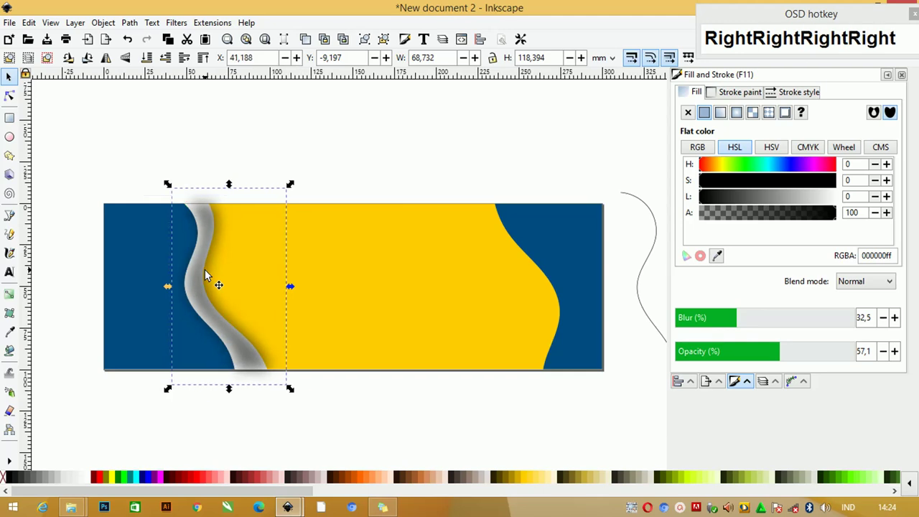
Lower the blurred, semi-transparent shadow copy beneath the white strip
key(ctrl+Page_Up)
key(ctrl+Page_Up)
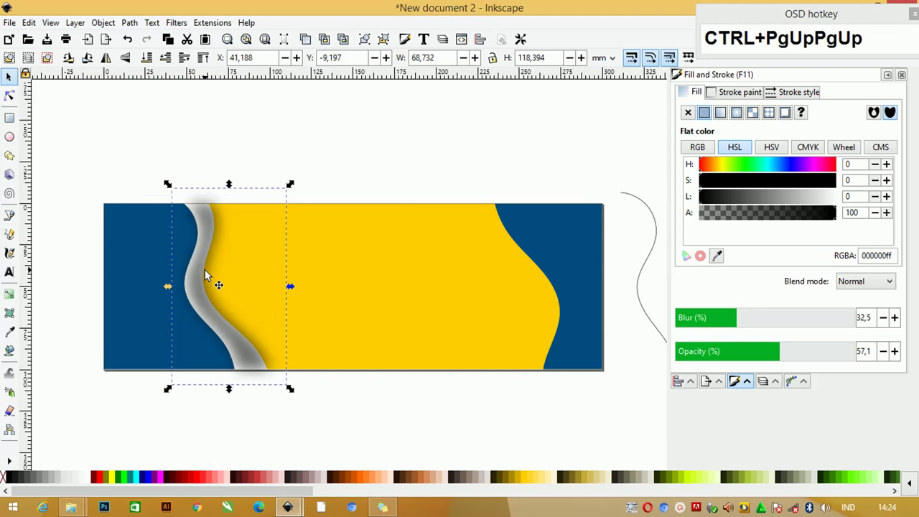
key(ctrl+Page_Down)
key(ctrl+Page_Down)
key(Page_Up)
key(Page_Down)
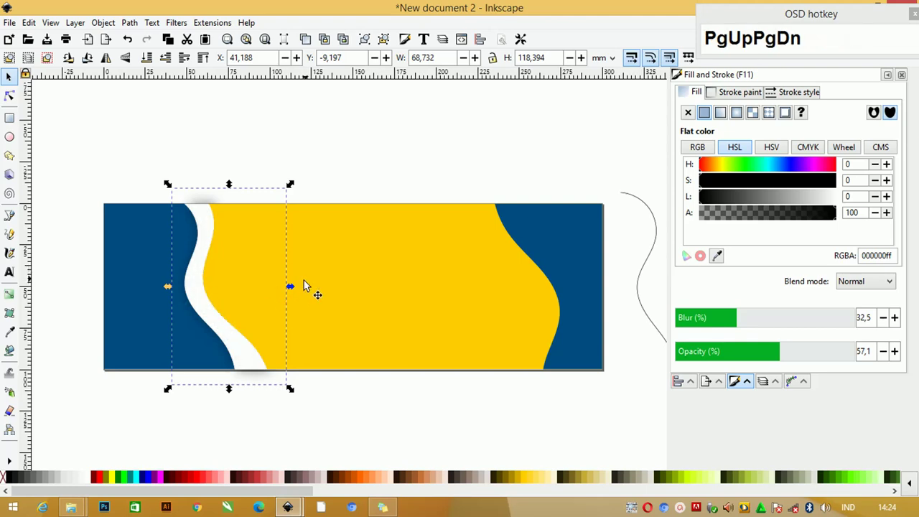
click(355, 248)
key(ctrl+Page_Down)
key(ctrl+Page_Down)
key(ctrl+Page_Down)
Fine-tune the shadow's offset so it falls softly onto the yellow section
click(244, 120)
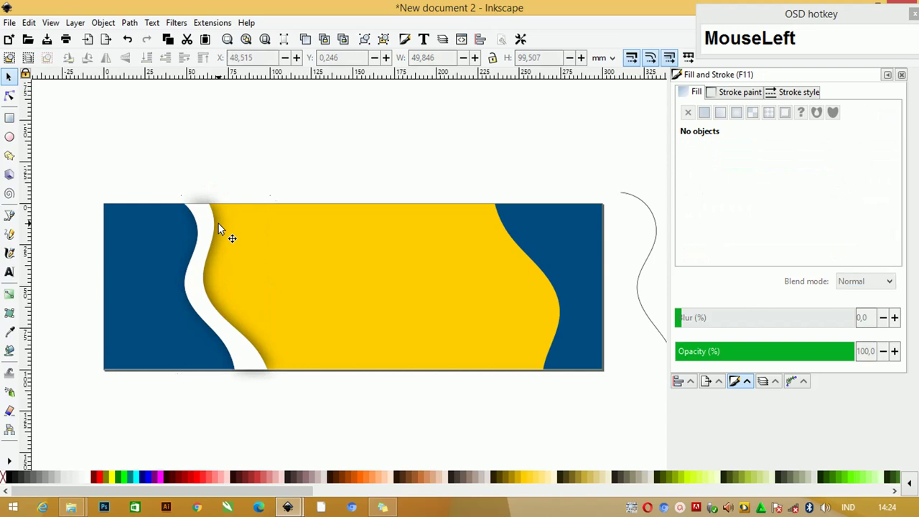
key(Left)
key(Left)
key(Left)
key(ctrl+z)
key(ctrl+z)
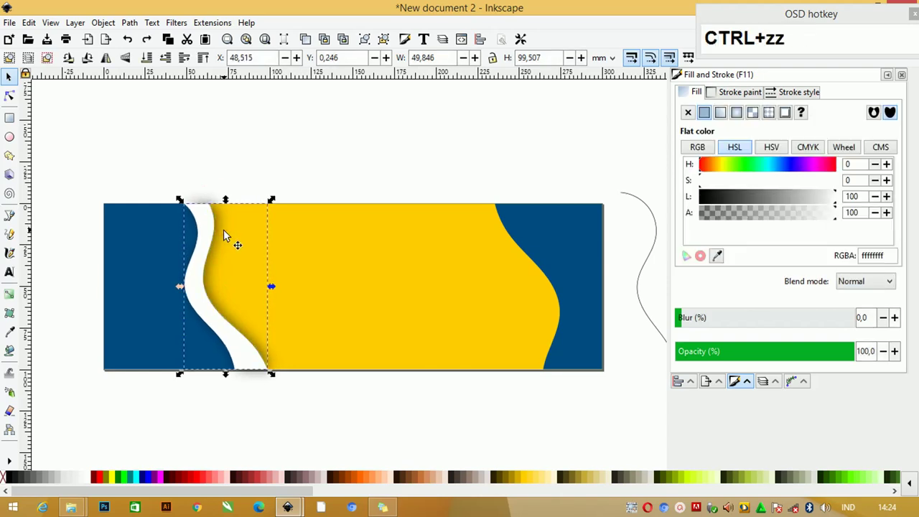
drag(233, 252, 233, 246)
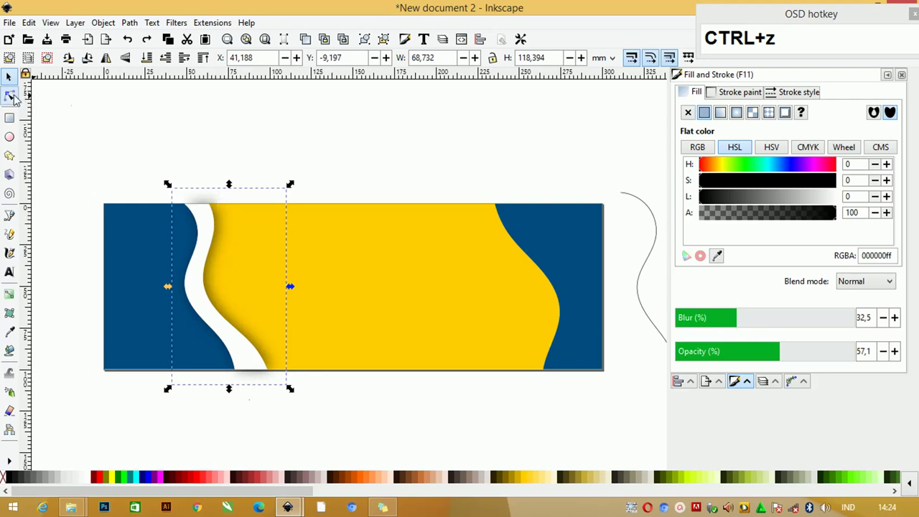
Duplicate the right blue wave and shift the copy slightly left as an unfilled outline
drag(11, 98, 273, 291)
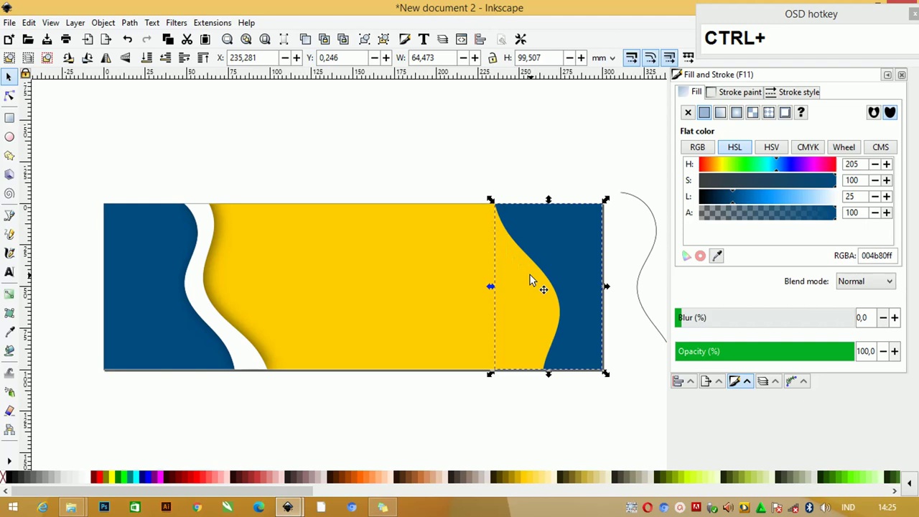
key(ctrl+d)
drag(567, 242, 163, 470)
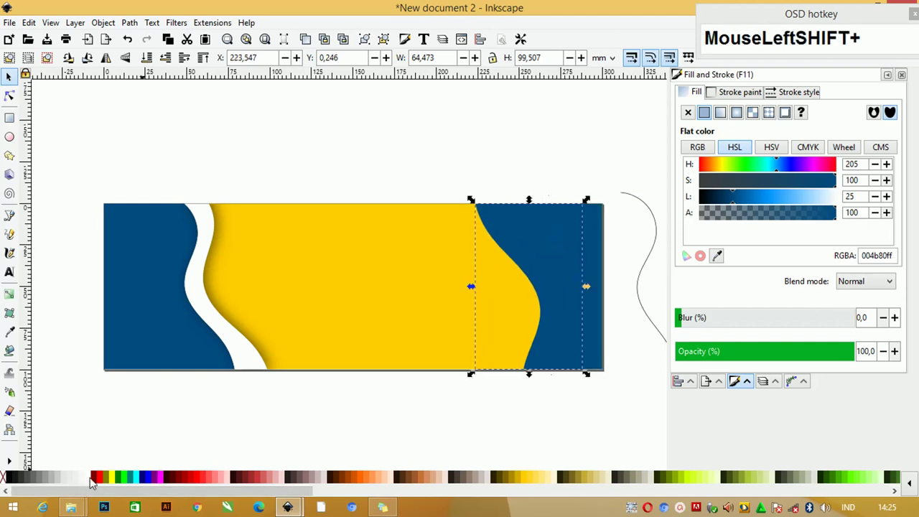
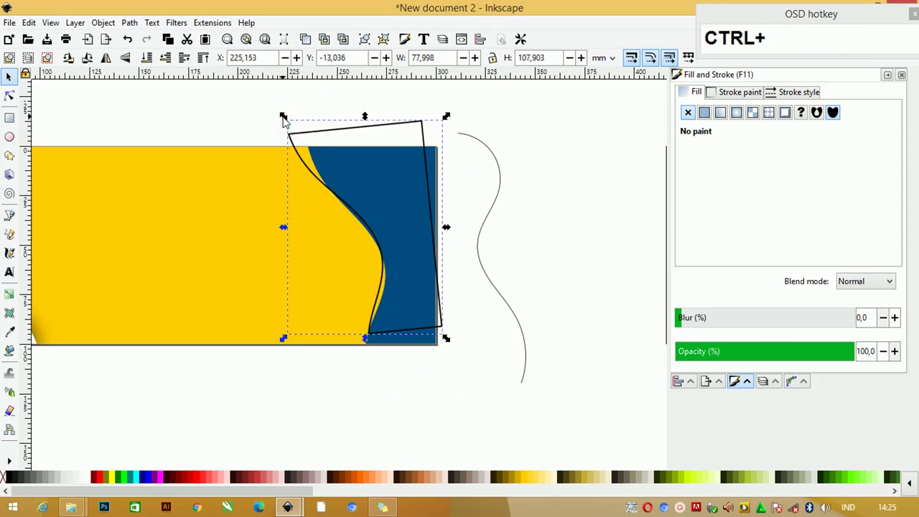
Tilt the outlined copy, fill it near-white with no stroke, and lower it beneath the blue wave
key(ctrl+Down)
key(ctrl+Down)
key(ctrl+Down)
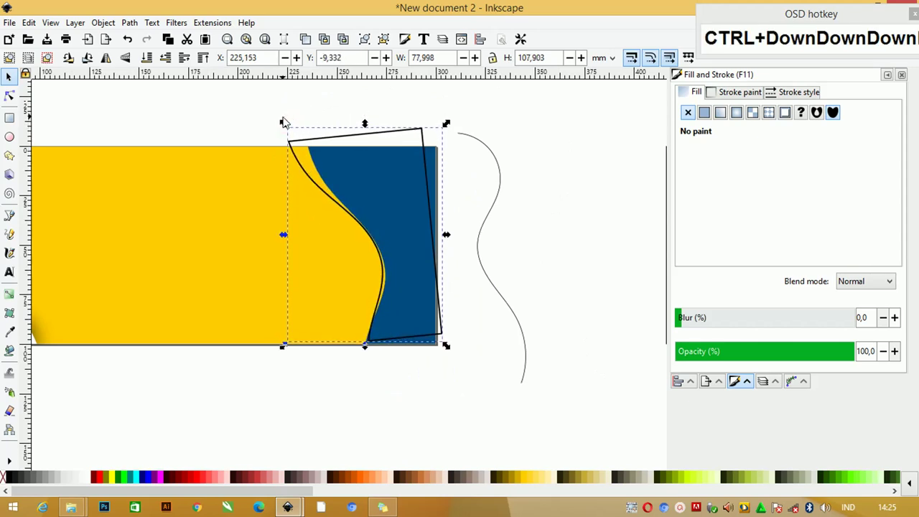
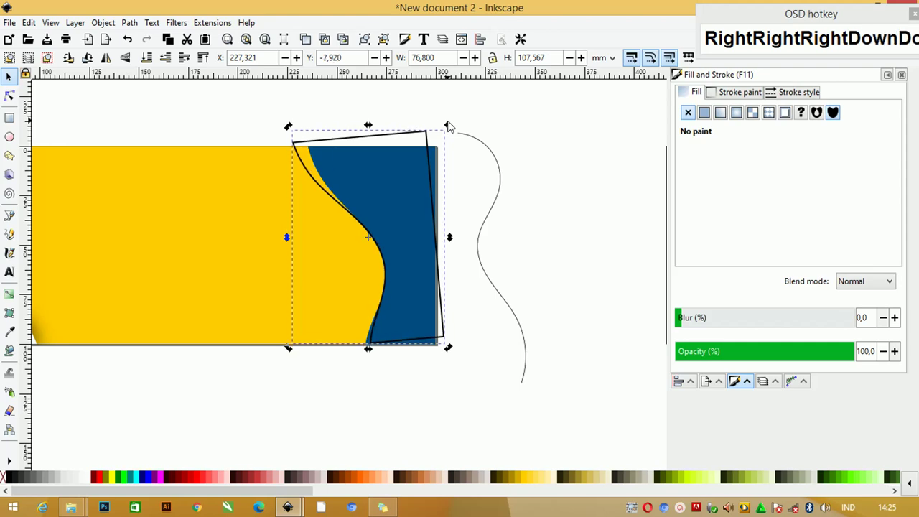
click(89, 480)
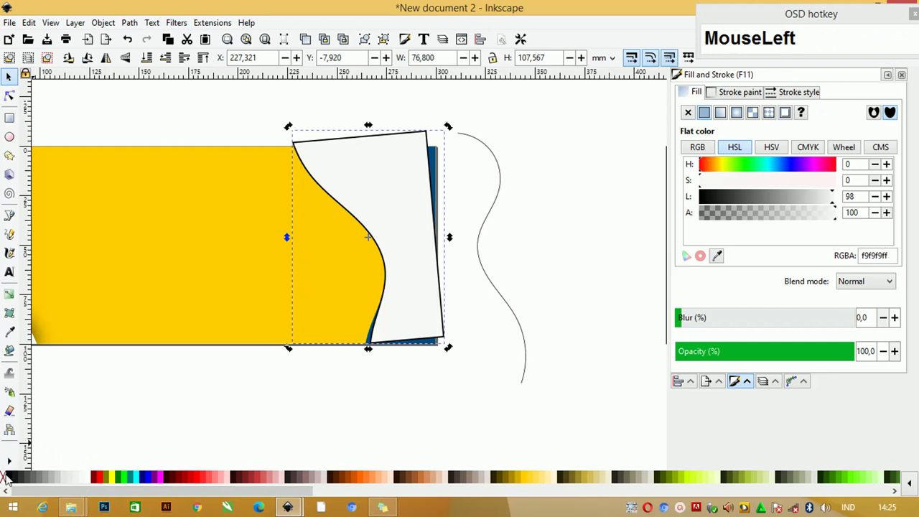
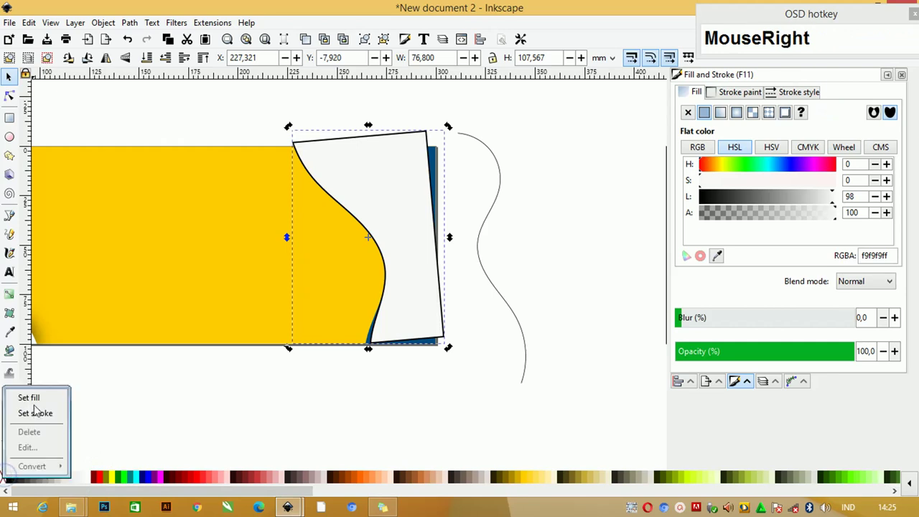
drag(38, 416, 286, 274)
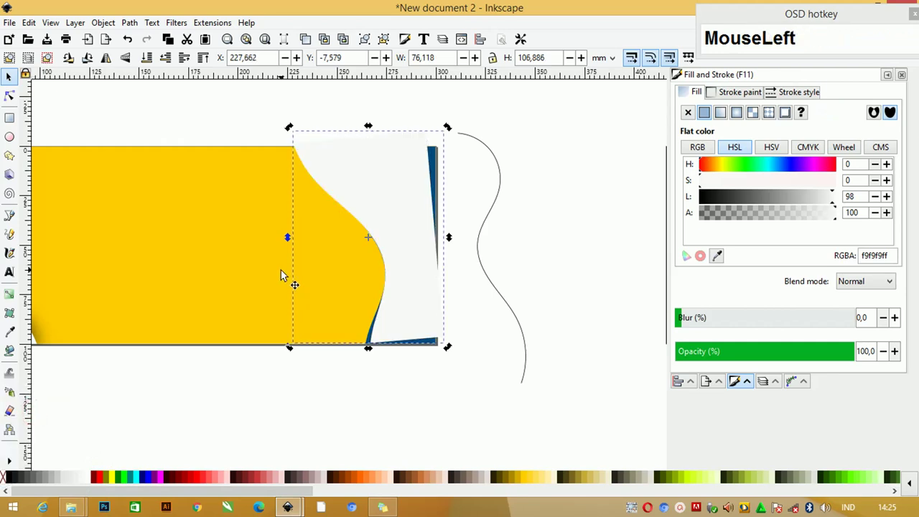
key(ctrl+Page_Down)
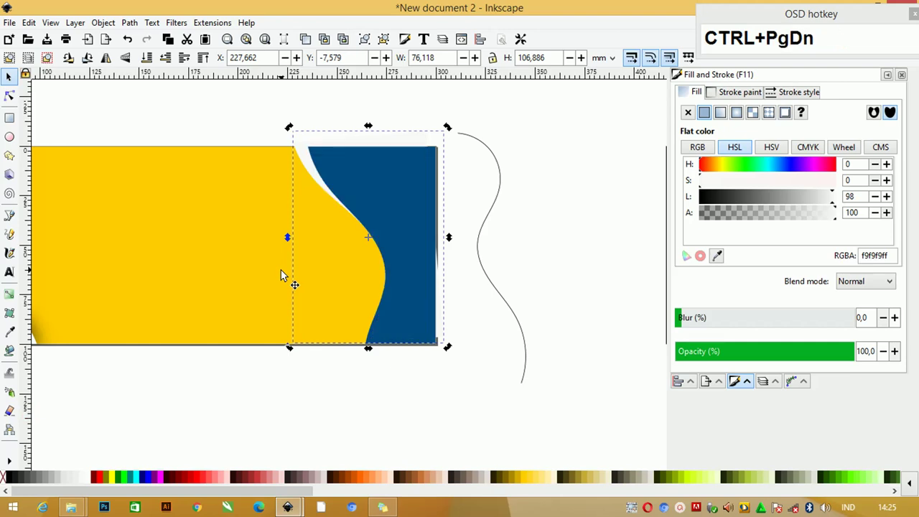
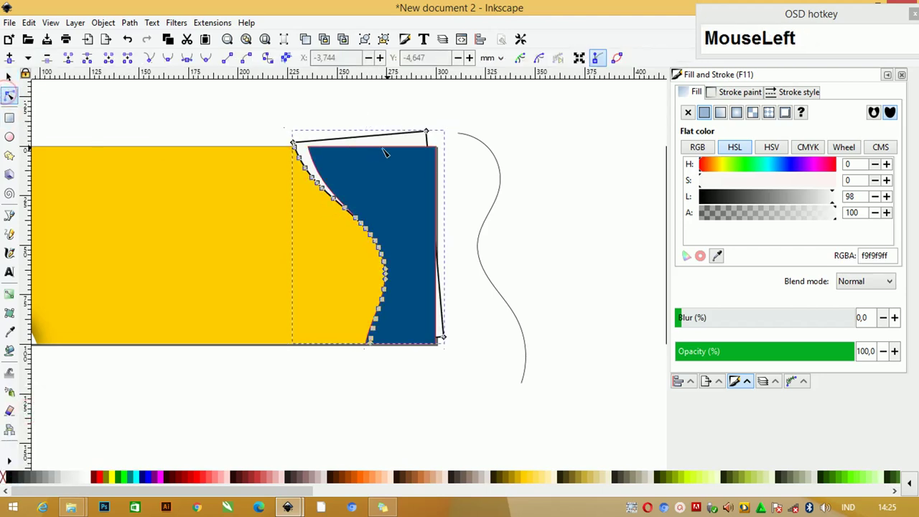
scroll(up, 3)
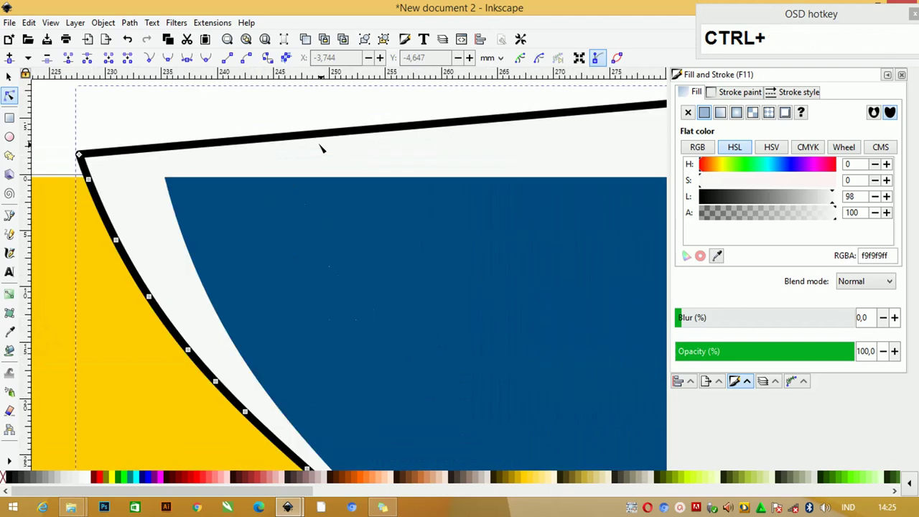
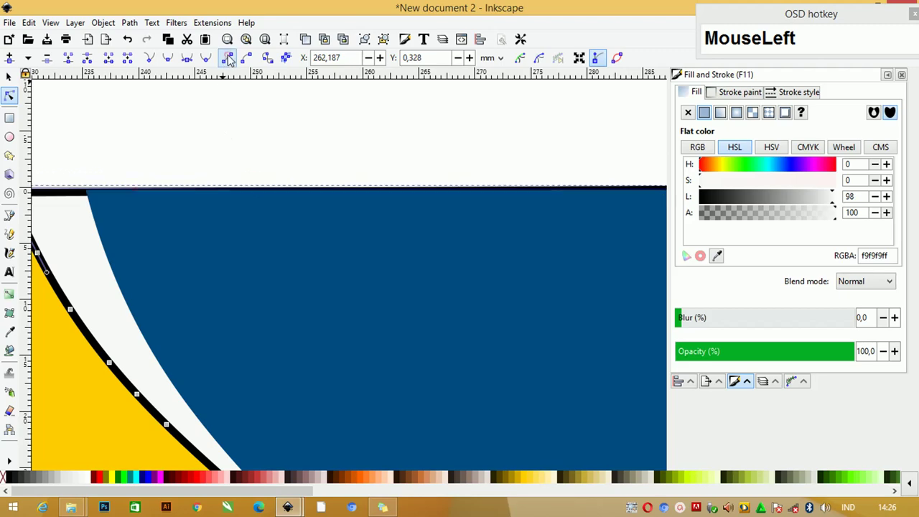
scroll(down, 3)
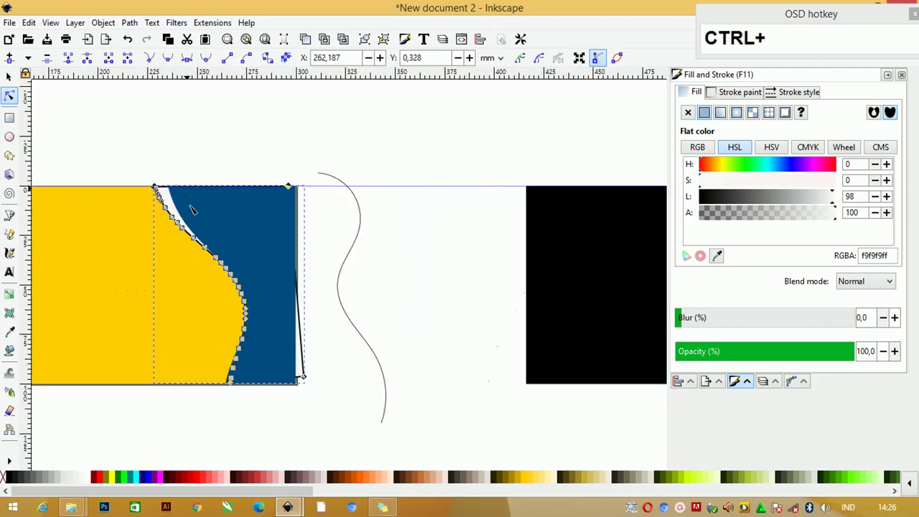
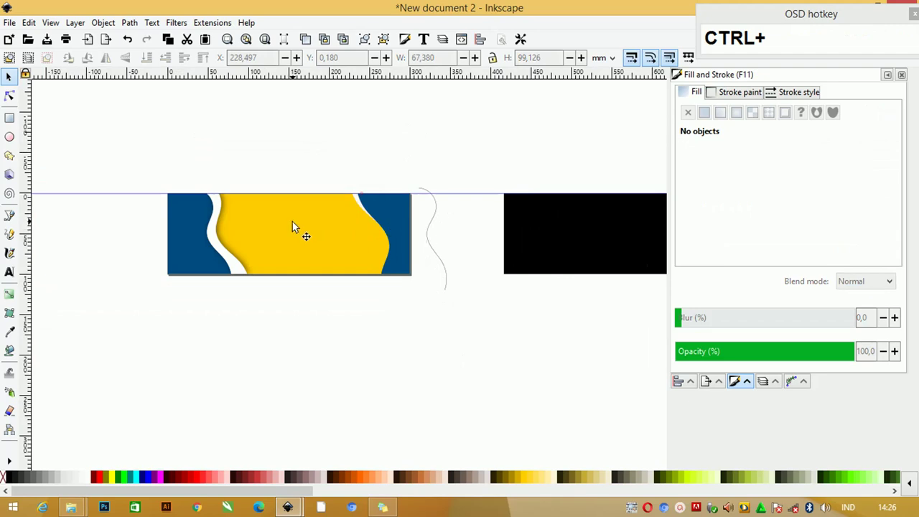
Duplicate the right white strip as a shadow copy and lower it beneath the strip
scroll(up, 3)
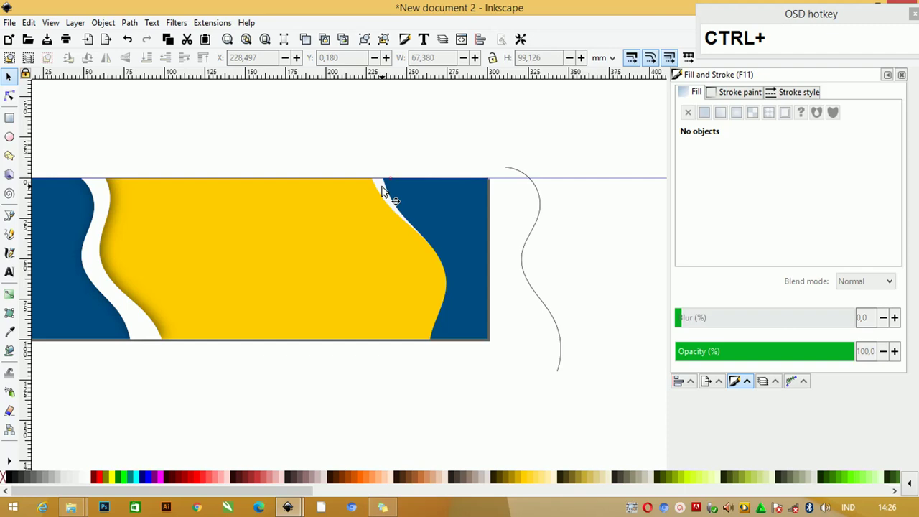
scroll(up, 3)
scroll(down, 3)
click(366, 179)
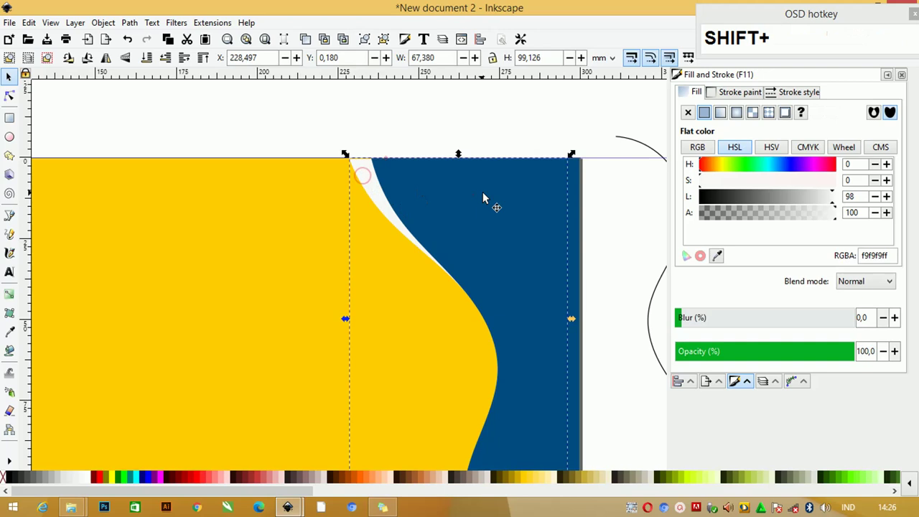
click(498, 195)
scroll(down, 3)
key(ctrl+d)
click(462, 213)
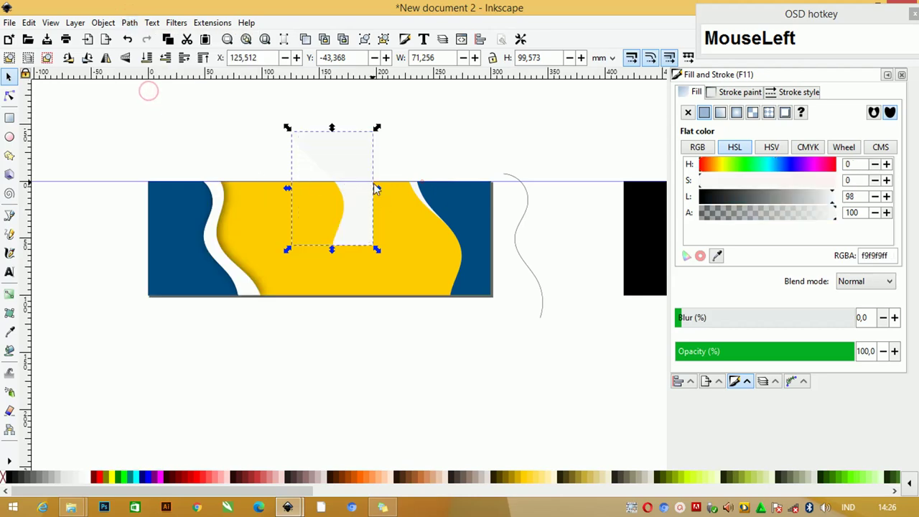
scroll(up, 3)
scroll(down, 3)
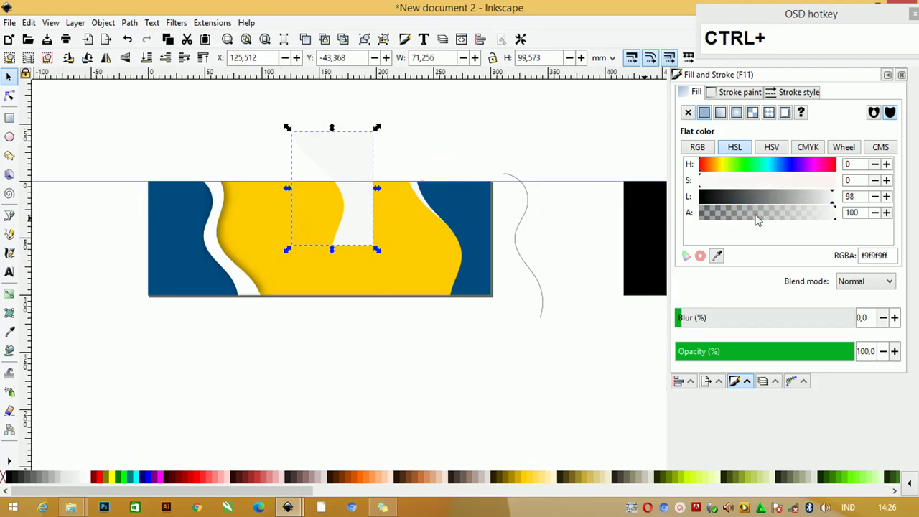
drag(13, 480, 461, 211)
scroll(up, 3)
key(ctrl+Page_Down)
key(ctrl+Page_Down)
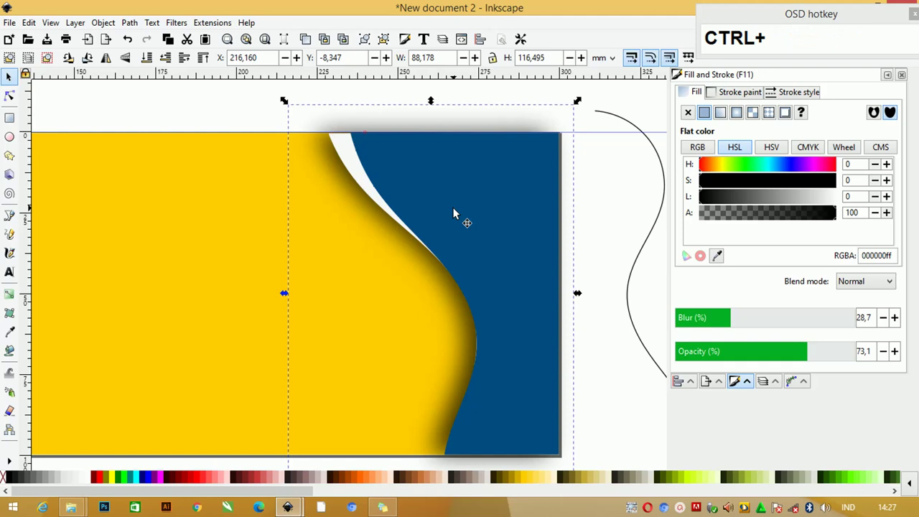
Nudge the right blue wave down and right into place, then compare with the reference banner
scroll(down, 3)
key(Down)
key(Down)
key(Down)
key(Right)
key(Right)
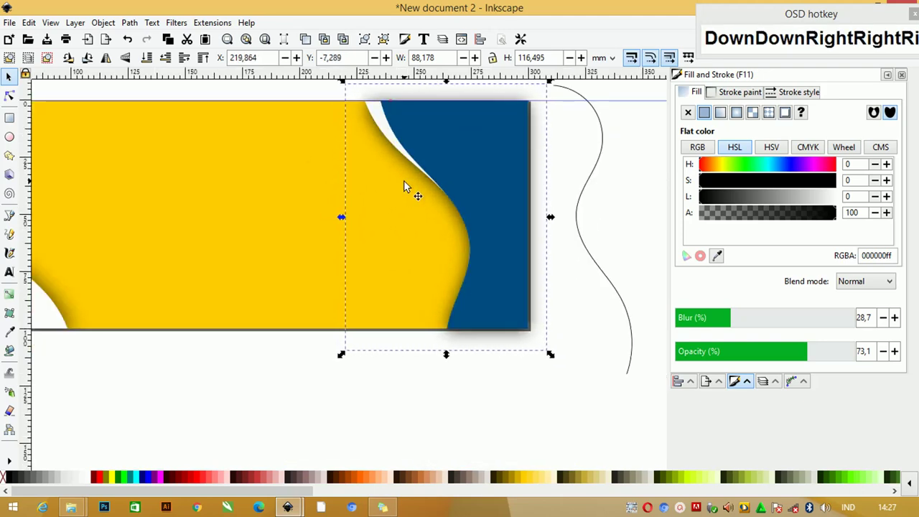
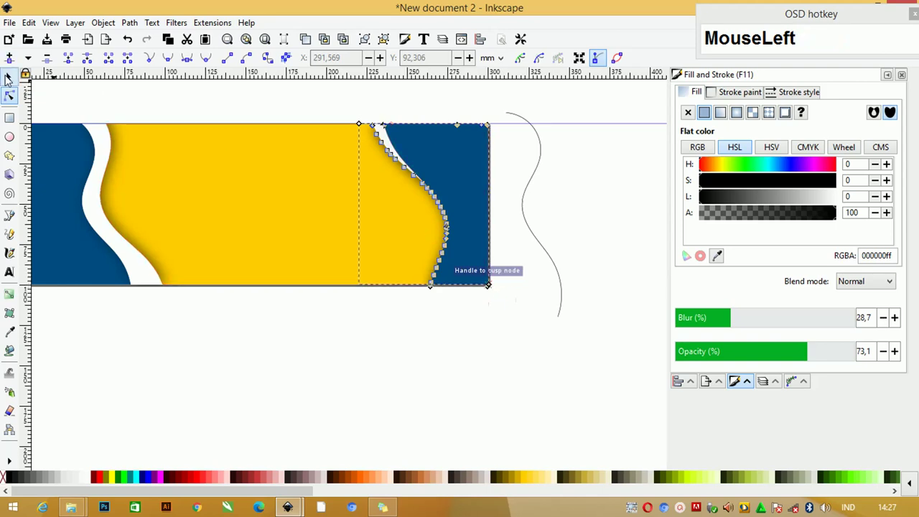
scroll(down, 3)
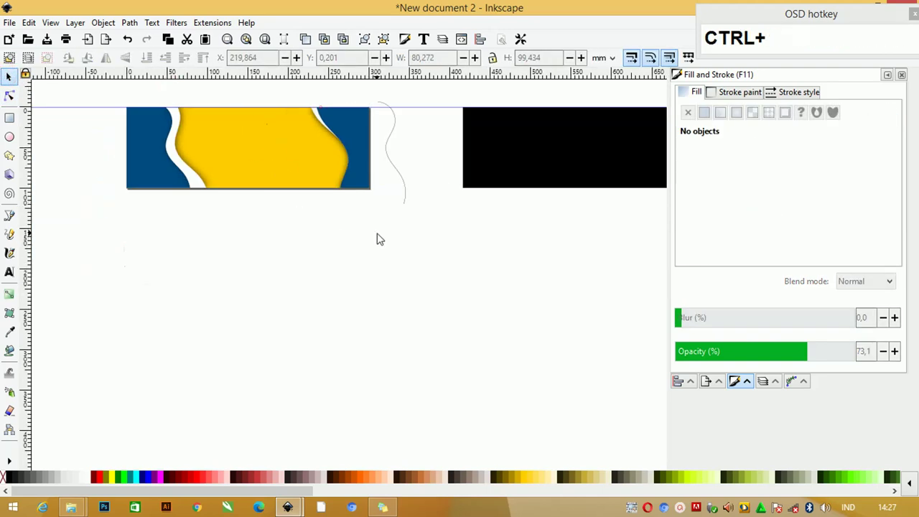
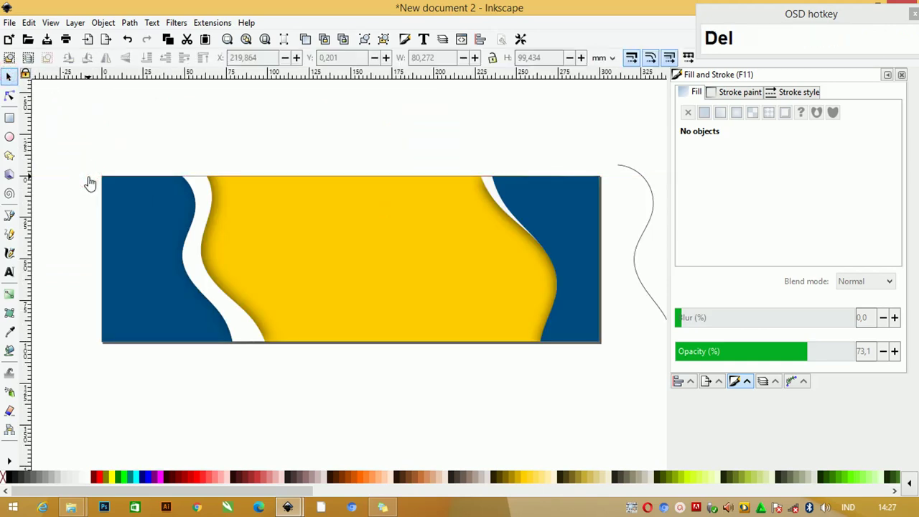
key(Tab)
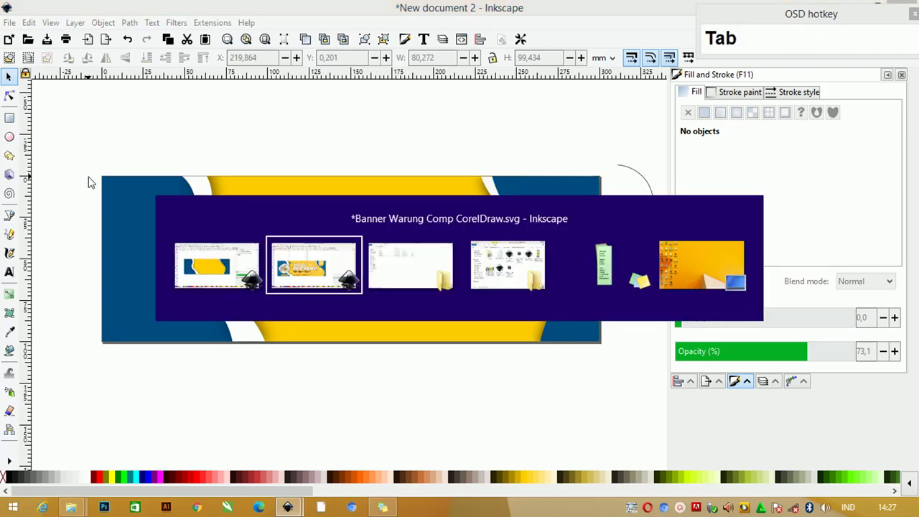
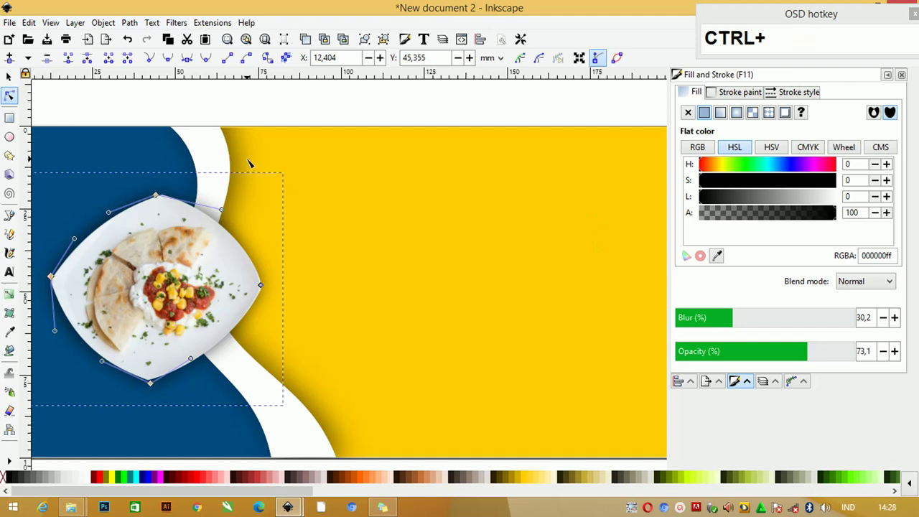
Deselect the finished food plate photo on the left blue wave
click(263, 106)
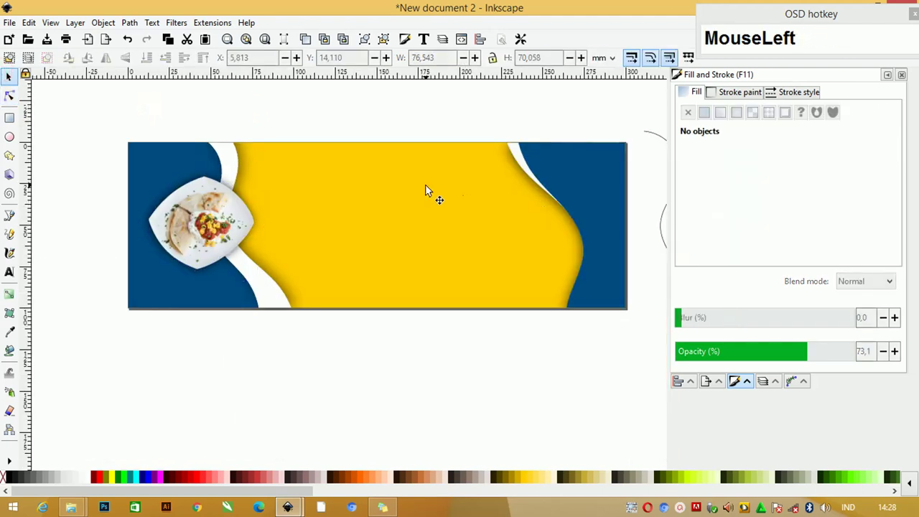
Draw the rounded bottom of the white tab and select the whole U-shaped tab
key(z)
drag(375, 131, 50, 108)
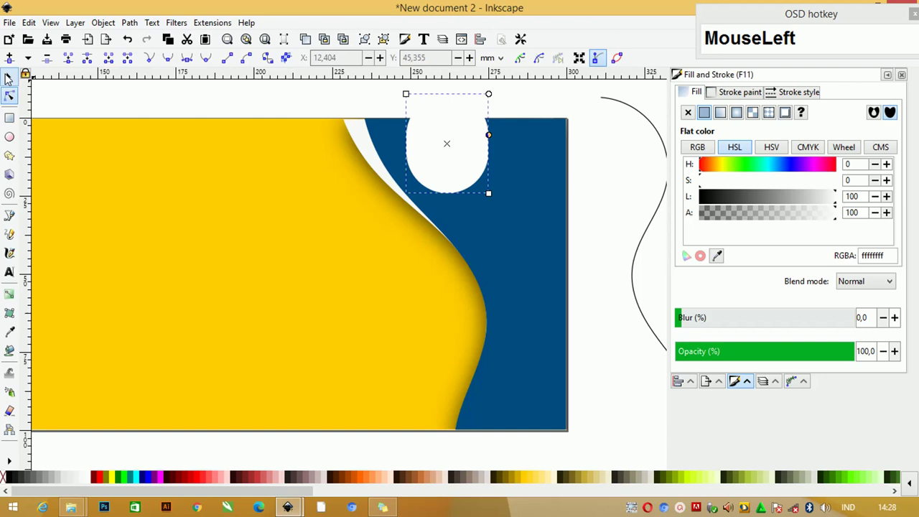
scroll(down, 3)
scroll(up, 3)
click(453, 171)
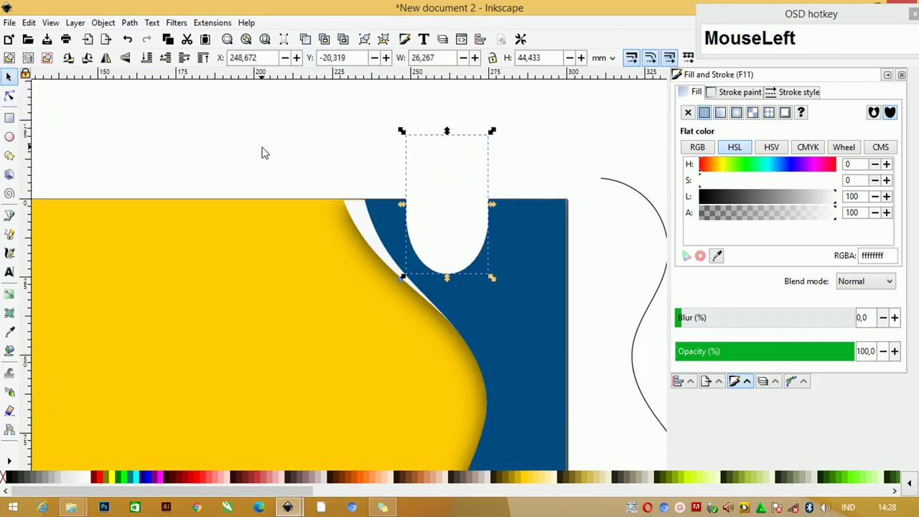
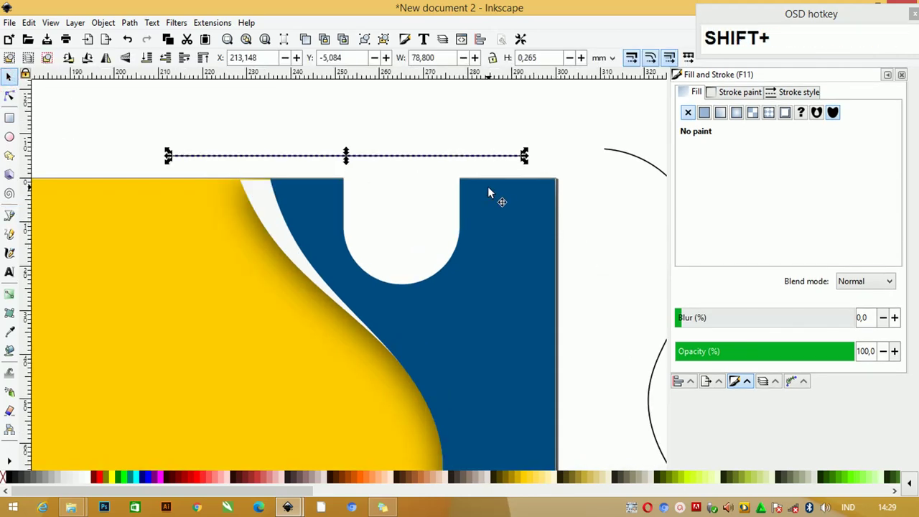
Align the tab's line to the right blue panel's top edge, relative to Last selected
click(496, 191)
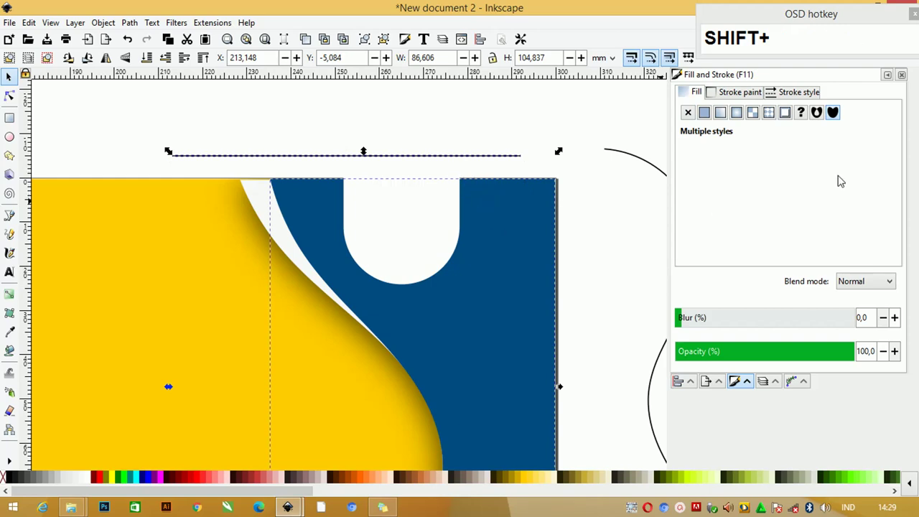
drag(685, 380, 787, 166)
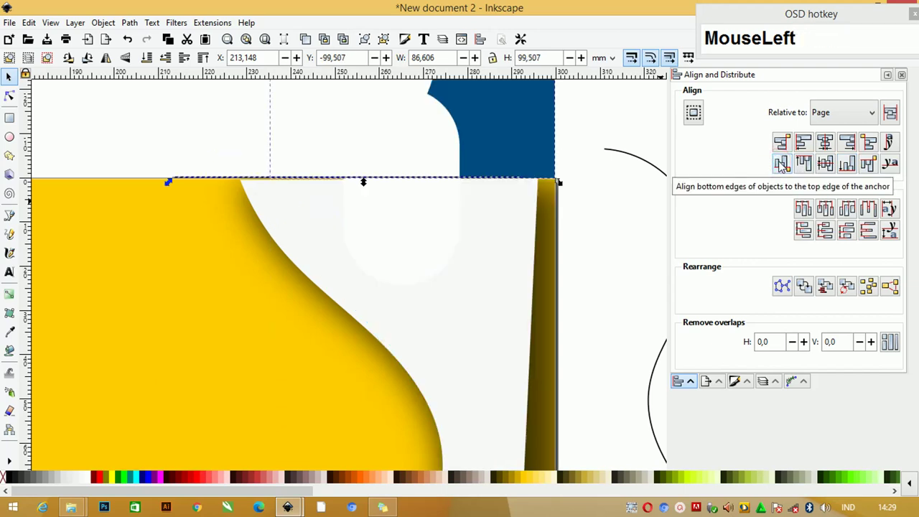
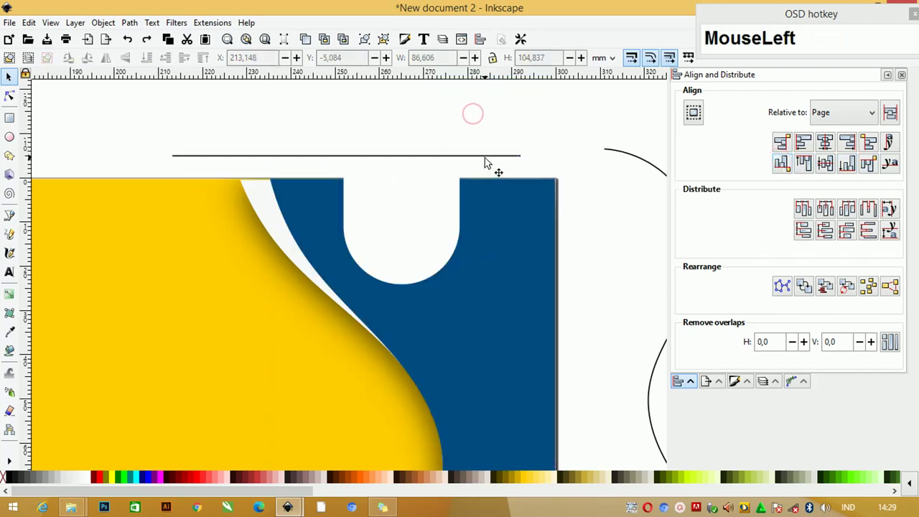
double_click(532, 267)
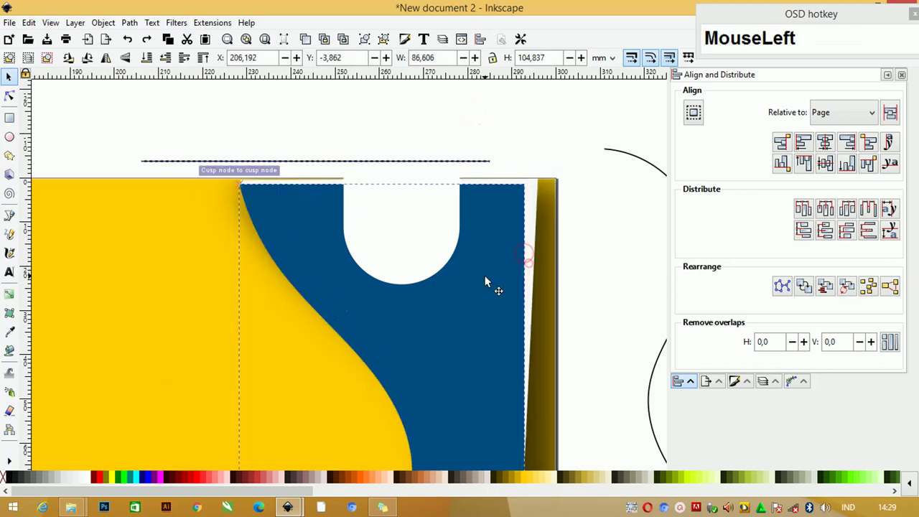
key(ctrl+z)
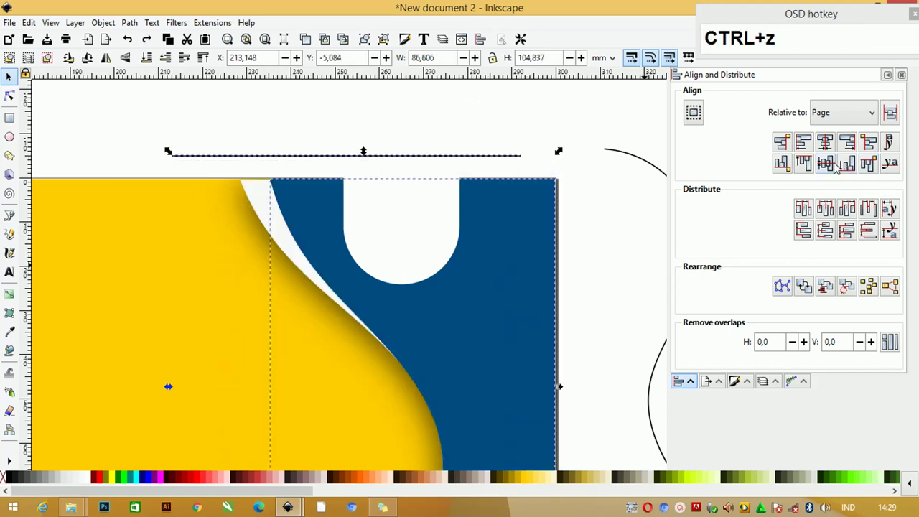
click(876, 169)
key(ctrl+z)
drag(837, 110, 510, 181)
scroll(up, 3)
click(467, 170)
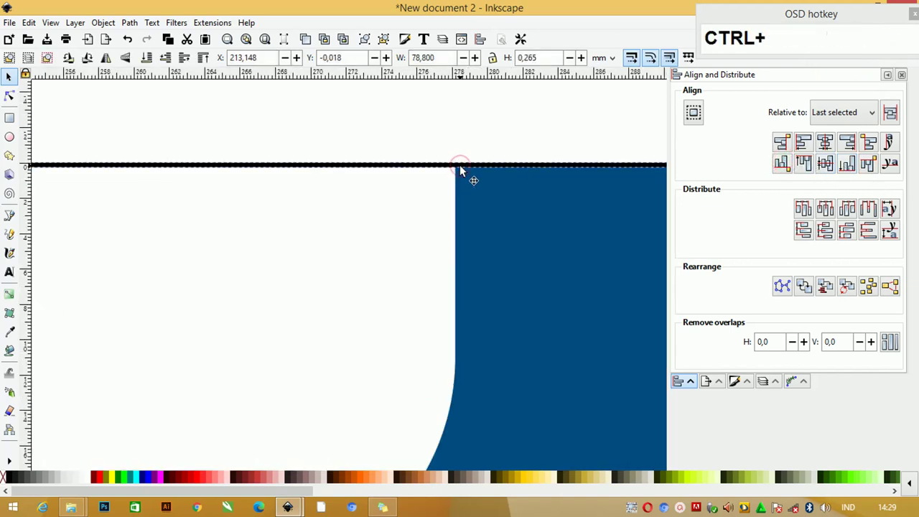
scroll(down, 3)
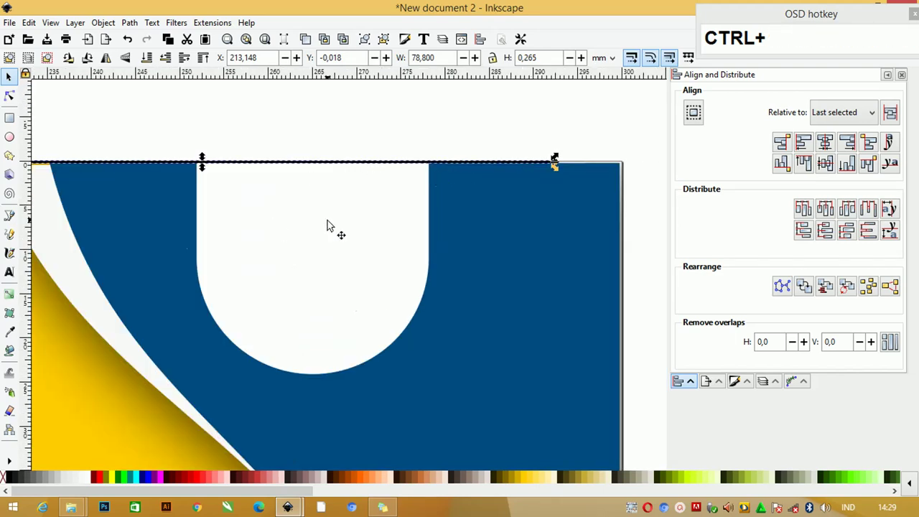
Adjust the tab height and fill the U-shaped tab with the yellow swatch
click(332, 208)
click(335, 226)
key(ctrl+z)
scroll(down, 3)
click(136, 25)
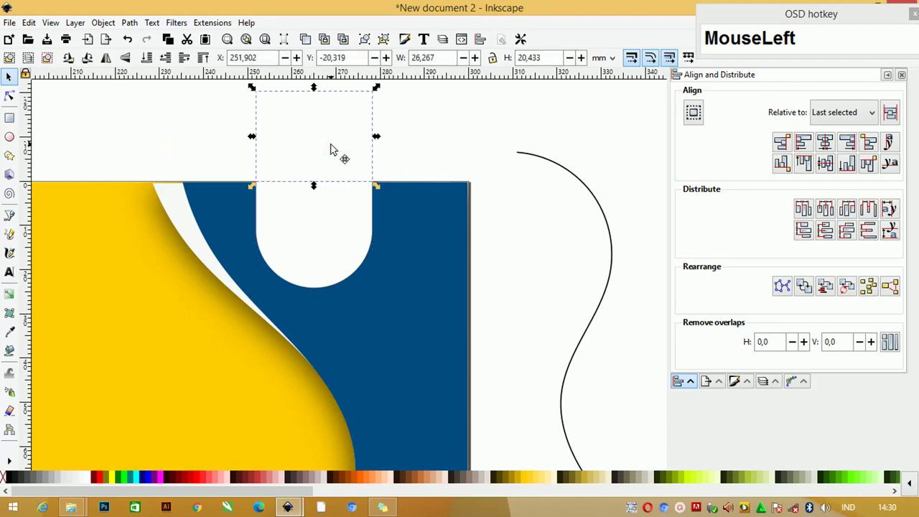
key(Delete)
key(Tab)
click(318, 202)
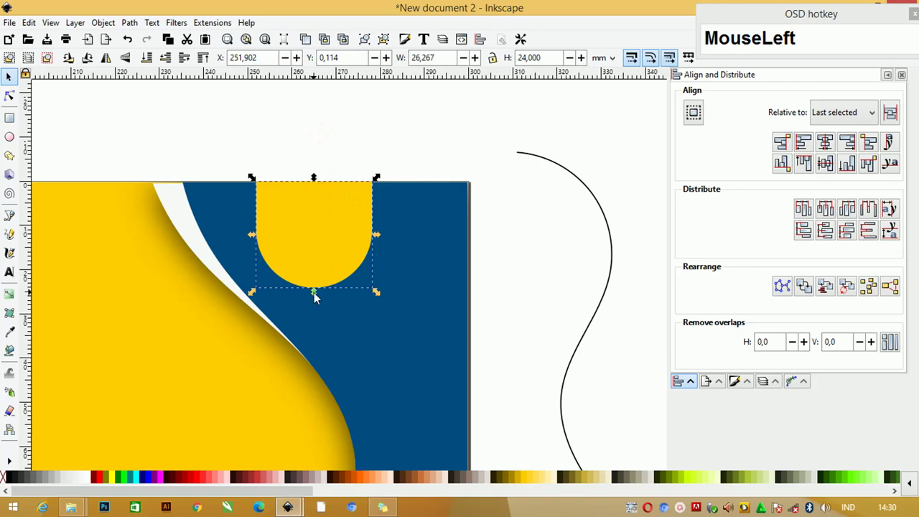
key(ctrl+z)
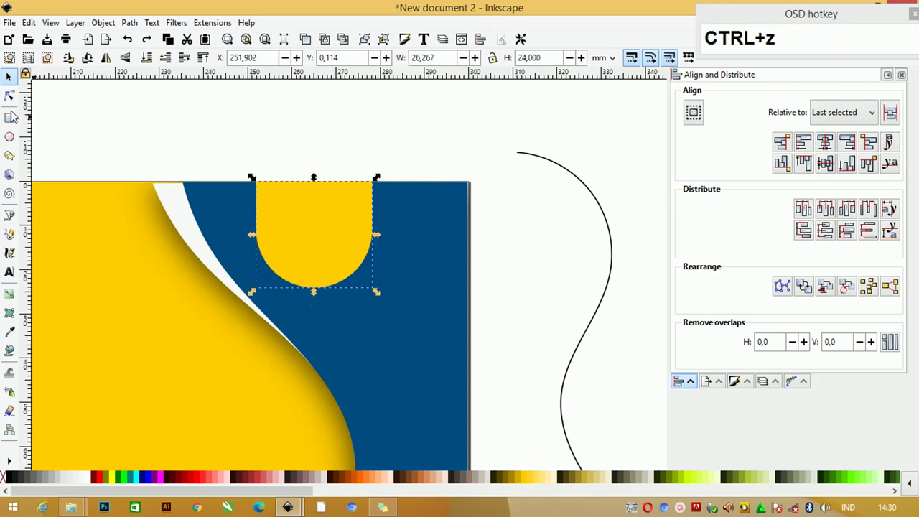
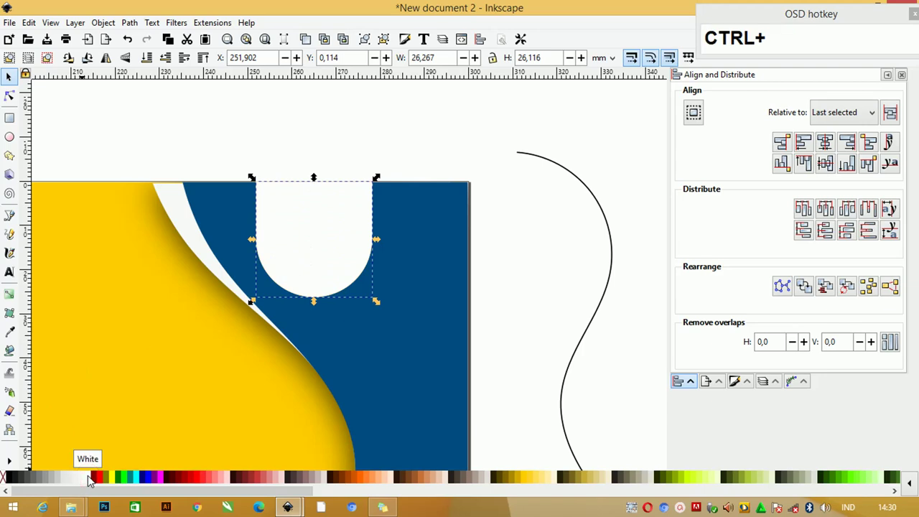
Nudge the tab into place and duplicate it as a shadow copy
key(ctrl+Page_Down)
key(ctrl+Right)
key(ctrl+Right)
key(Left)
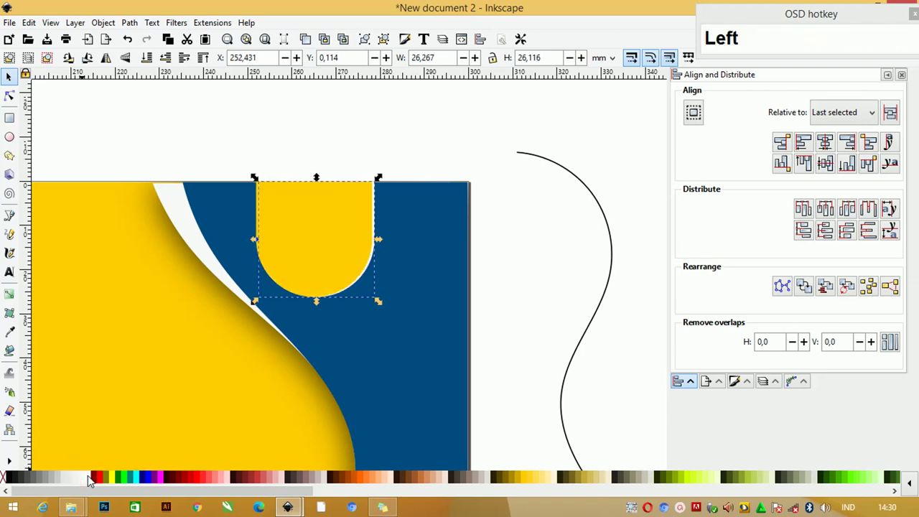
key(ctrl+d)
Blur the black copy in Fill and Stroke and lower it beneath the yellow tab
click(13, 480)
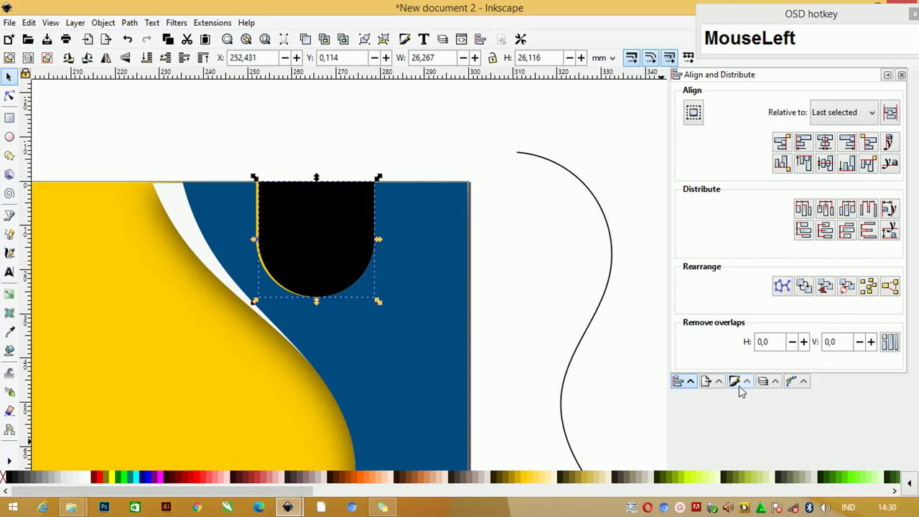
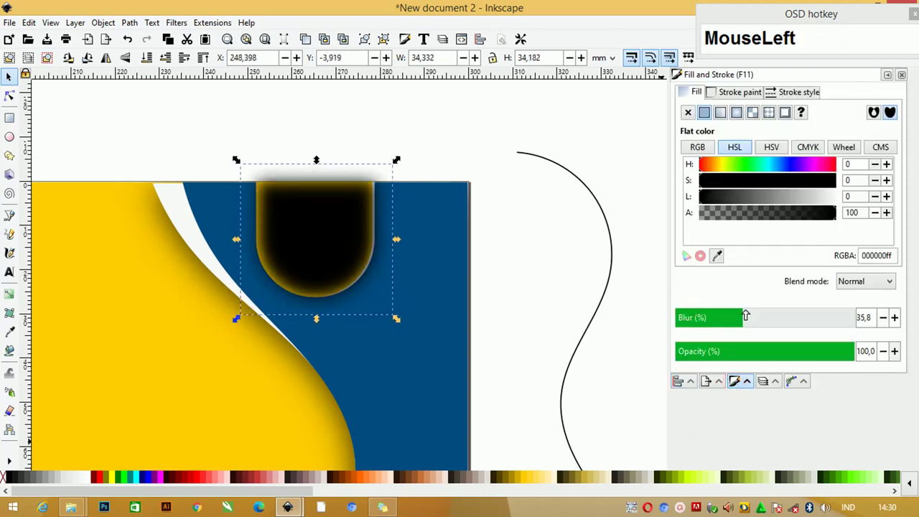
key(ctrl+Page_Down)
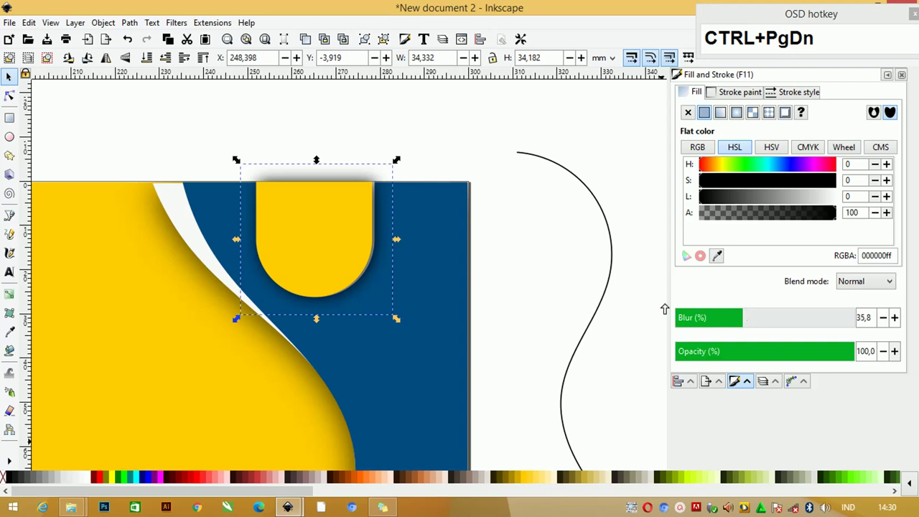
drag(15, 103, 352, 101)
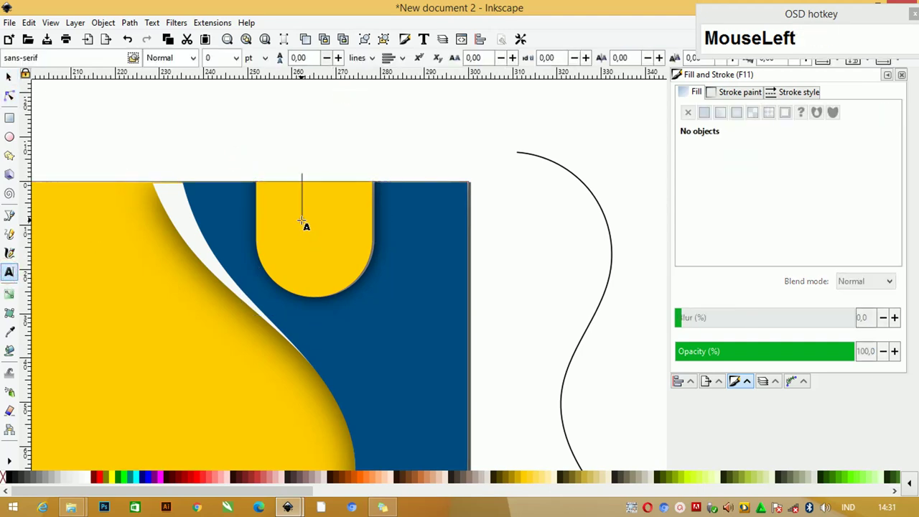
Edit the OFF 15% text and set its font family to Anton
text(off)
key(ctrl+a)
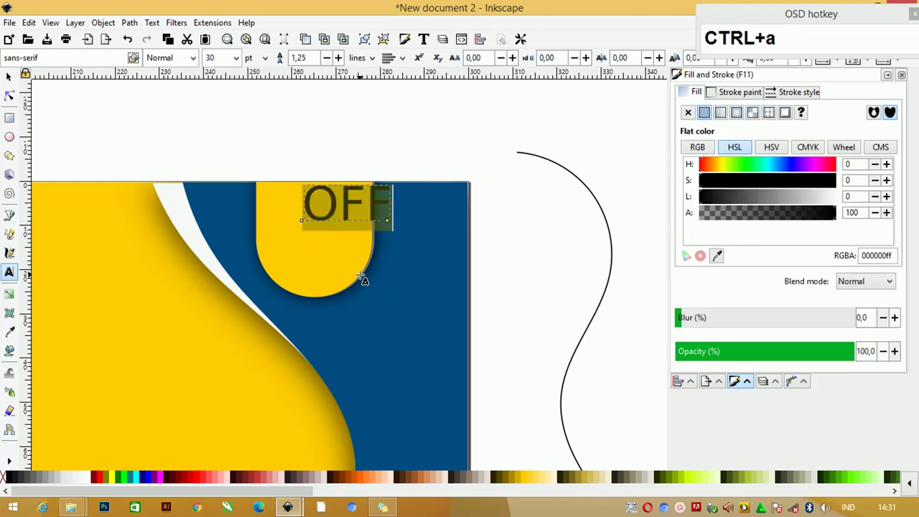
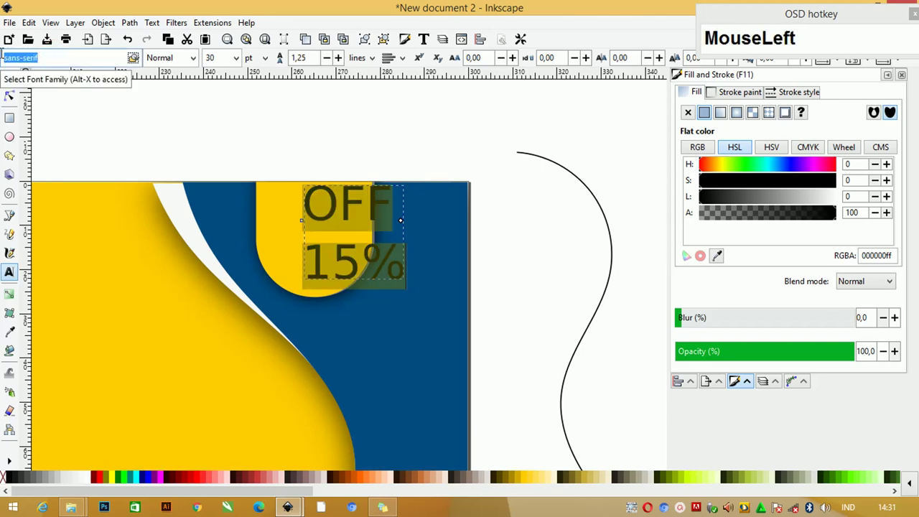
text(ant)
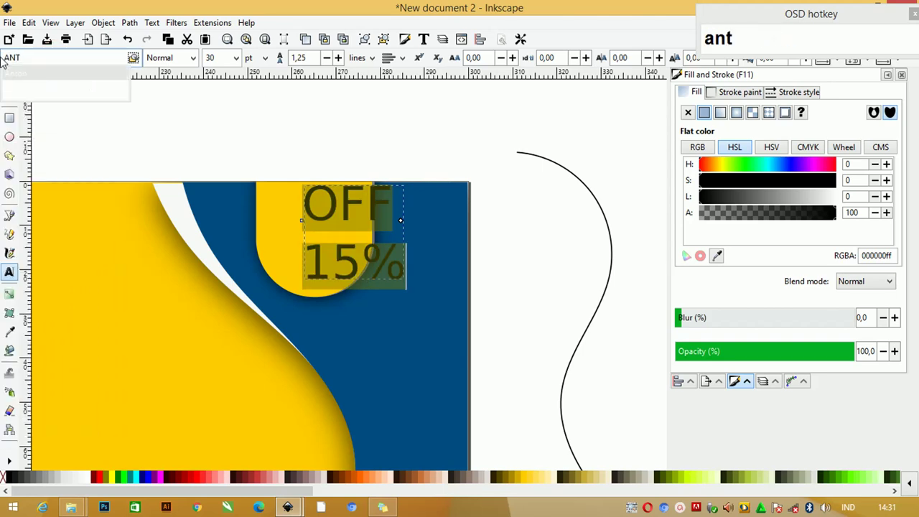
click(12, 75)
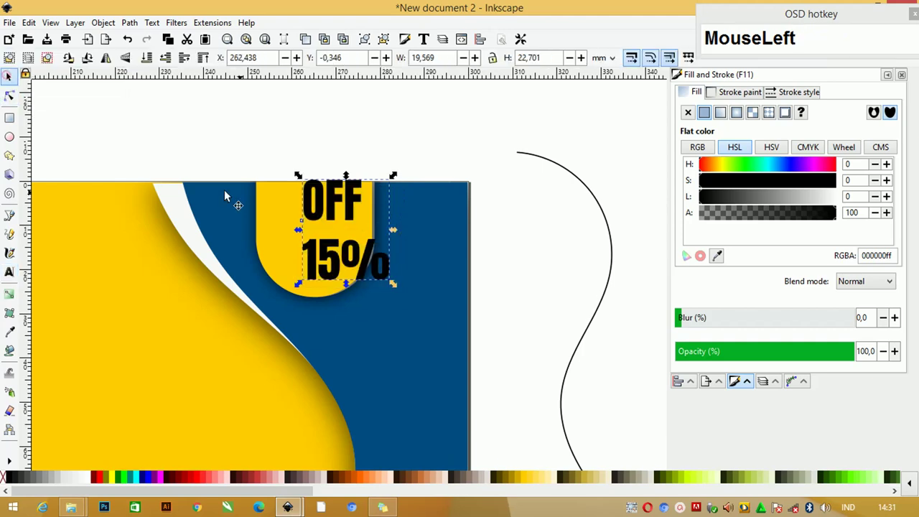
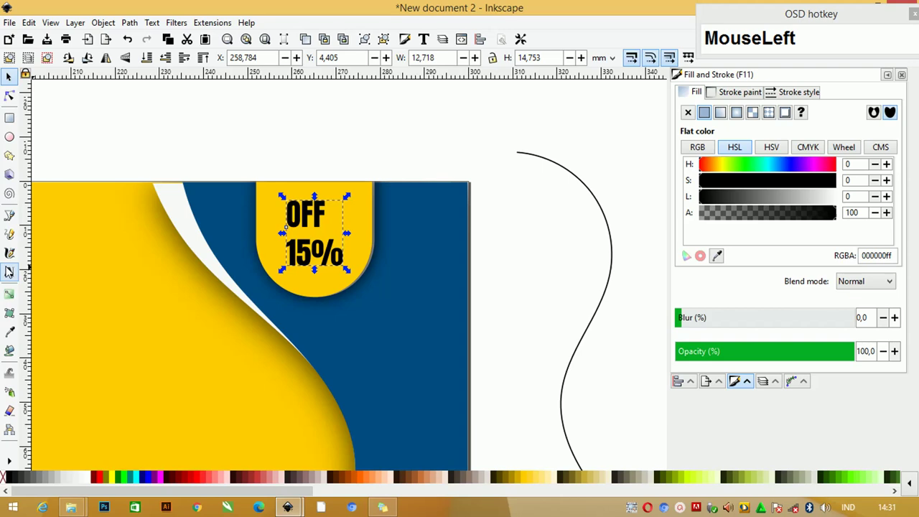
Tighten the line spacing of OFF 15% inside the tab and zoom to the whole banner
key(ctrl+a)
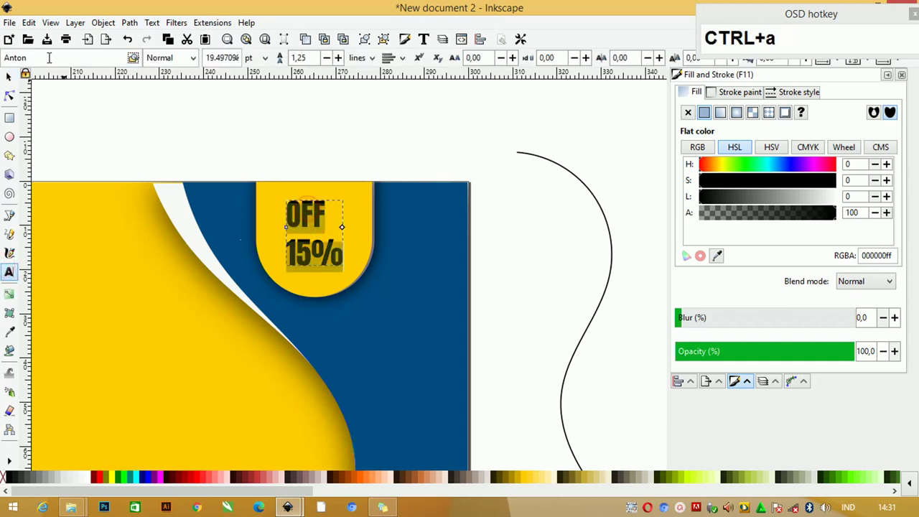
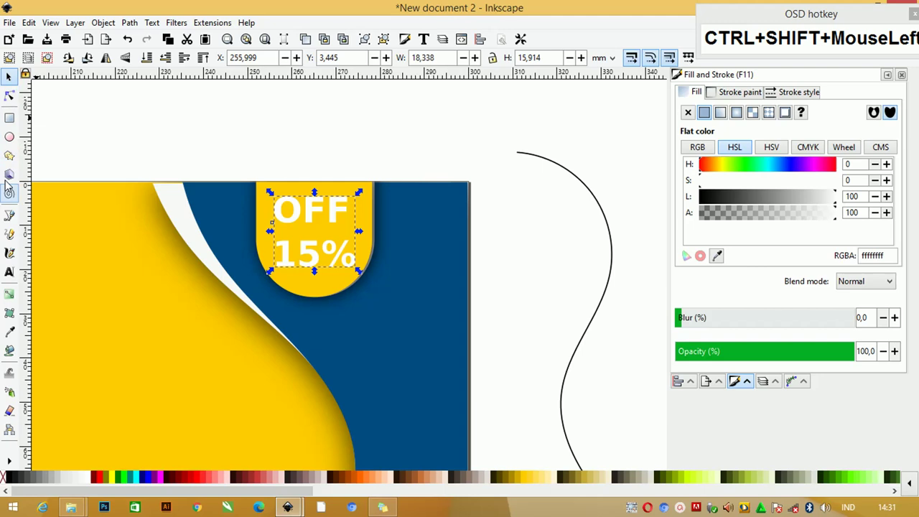
click(13, 281)
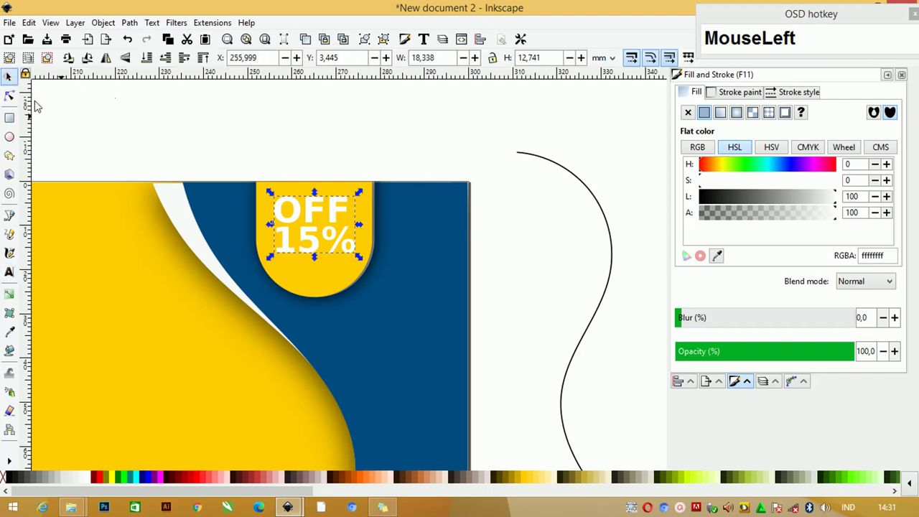
key(F4)
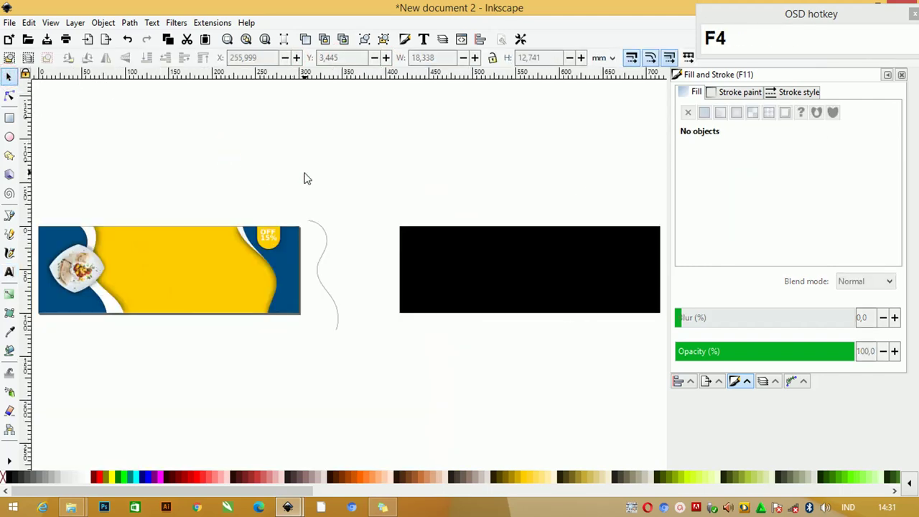
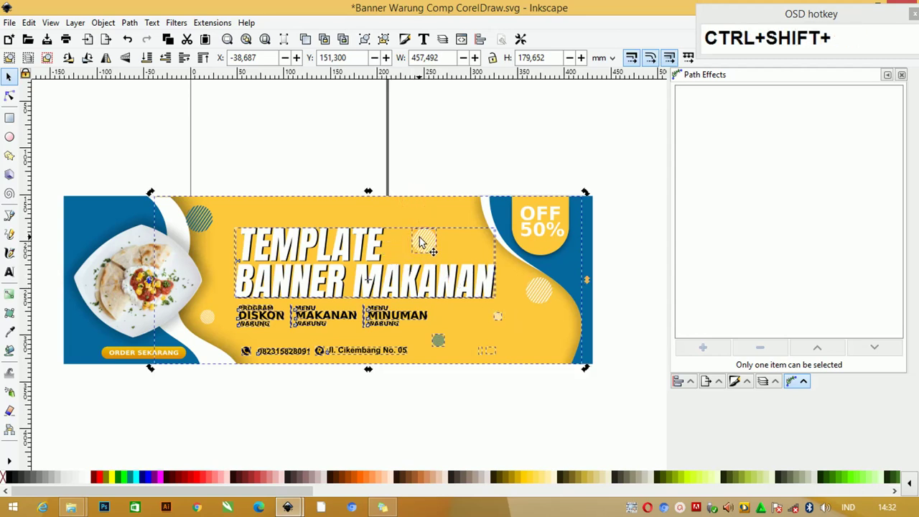
Select and copy the headline text group in the Banner Warung Comp reference
click(425, 240)
click(426, 243)
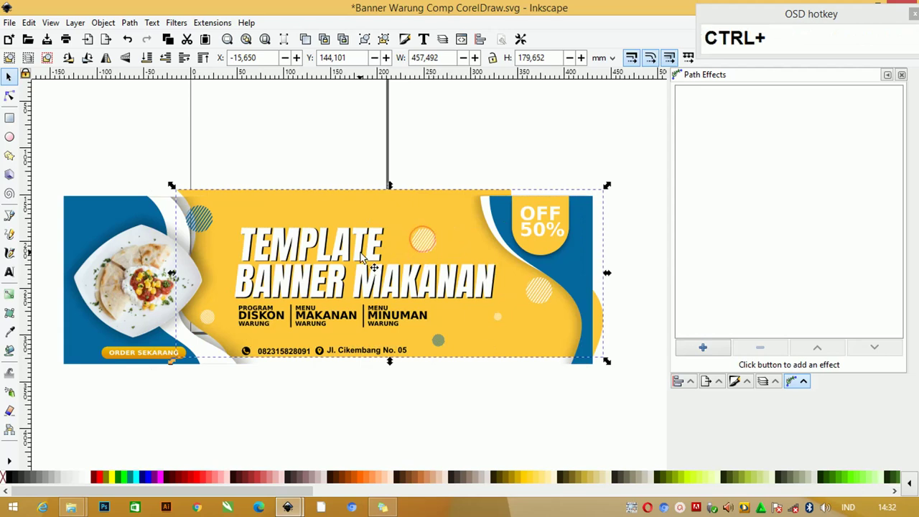
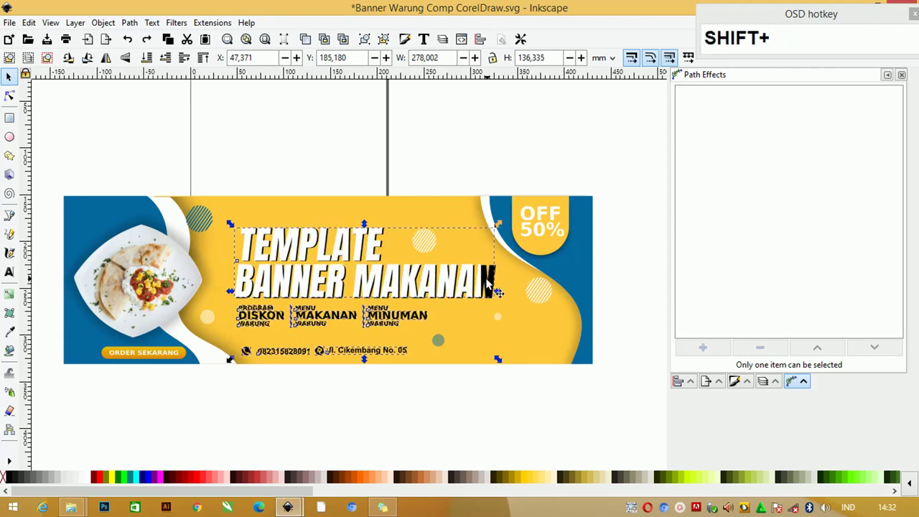
click(326, 248)
key(ctrl+z)
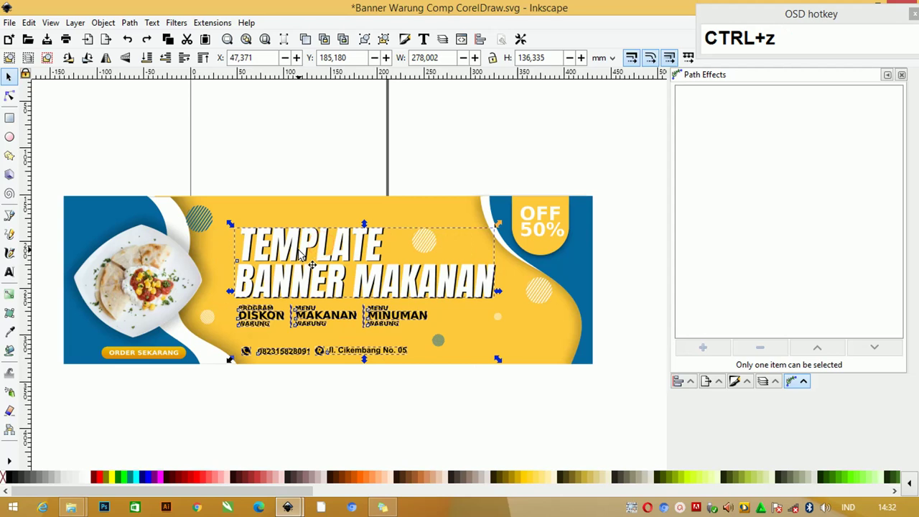
key(ctrl+c)
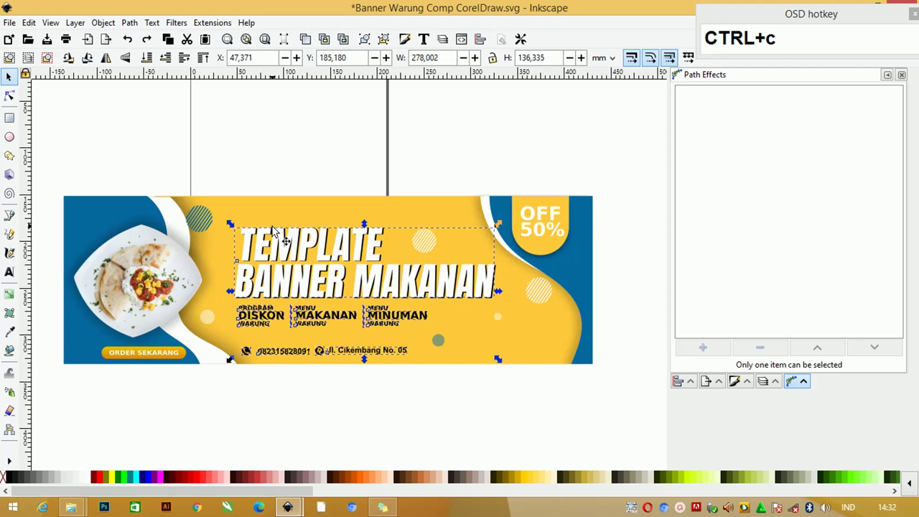
Select the menu and contact lines together in the reference and copy them
drag(226, 185, 517, 315)
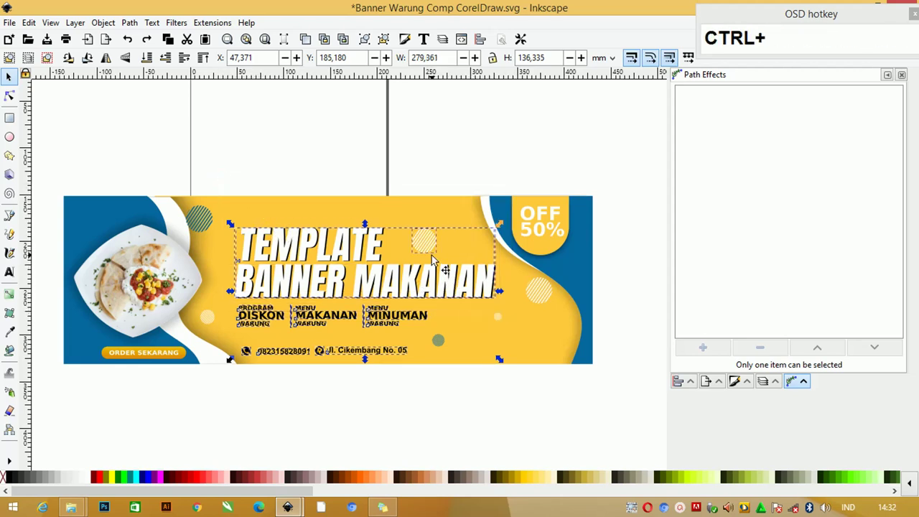
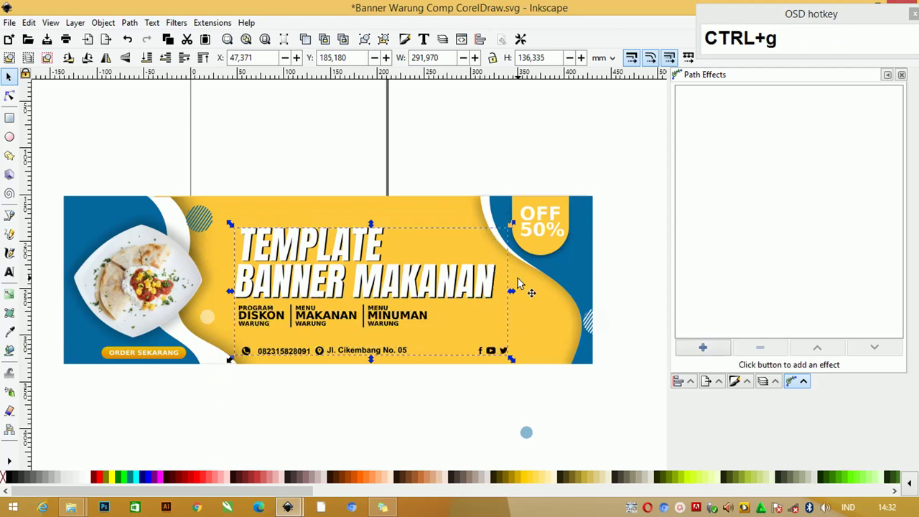
key(ctrl+z)
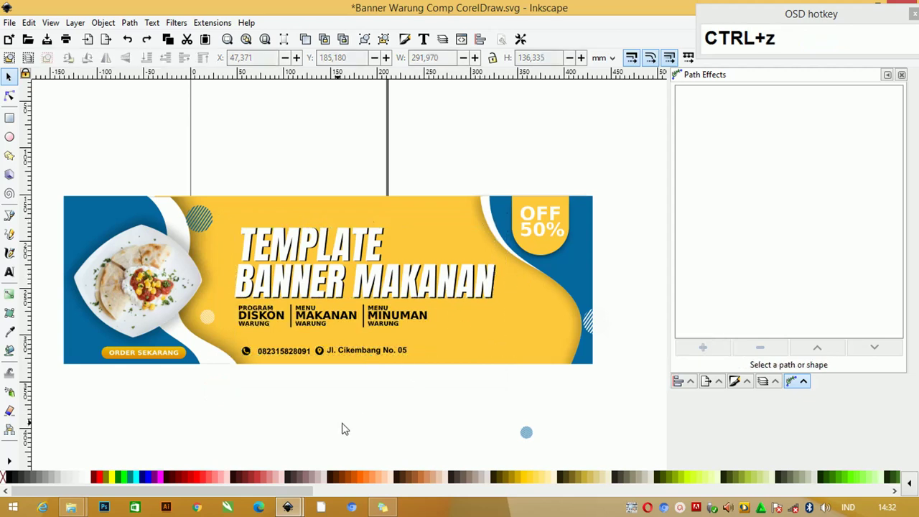
drag(243, 403, 492, 237)
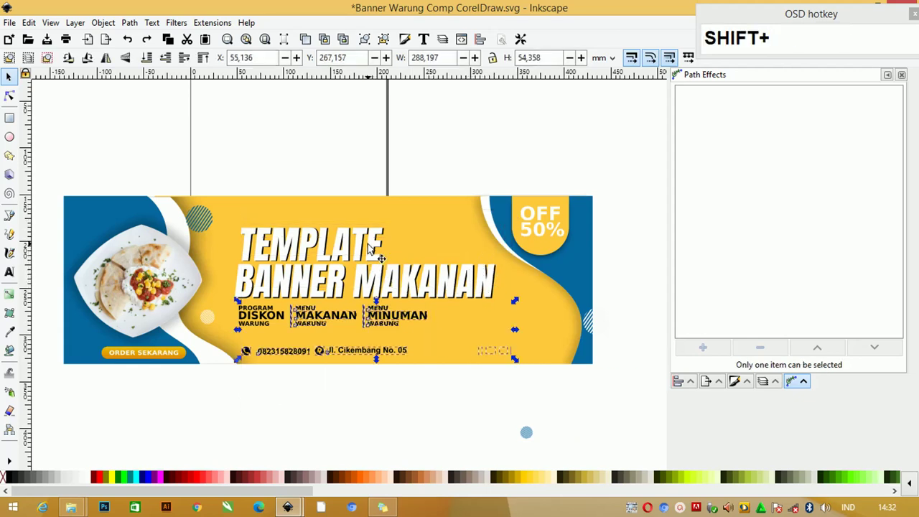
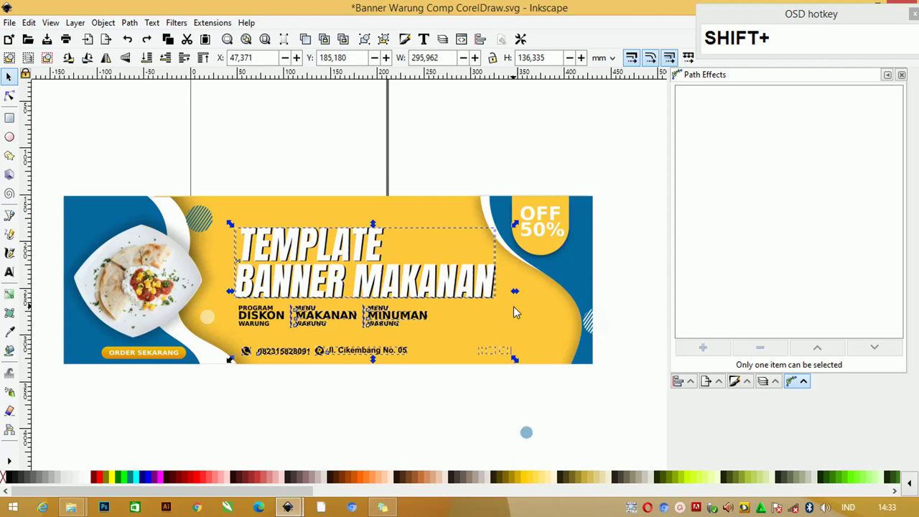
key(ctrl+c)
Paste the copied headline and info text into the new banner document and group it
key(Tab)
key(ctrl+v)
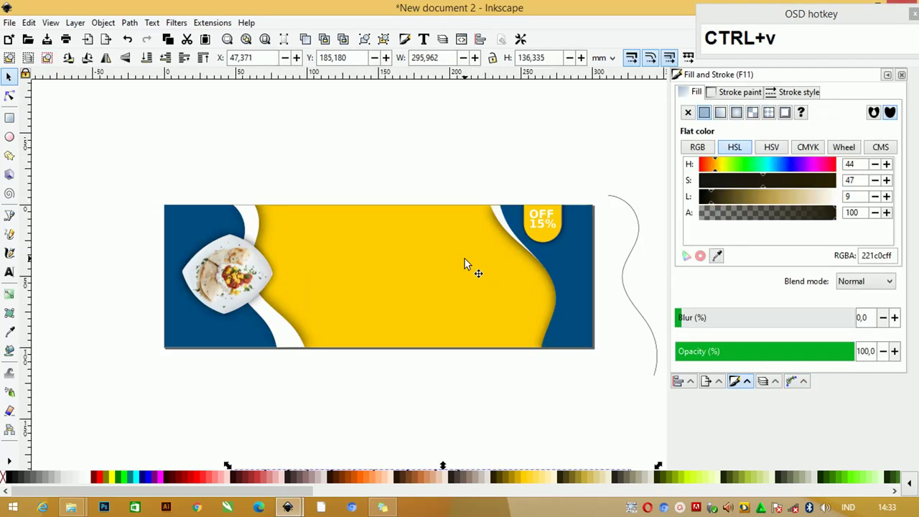
key(ctrl+g)
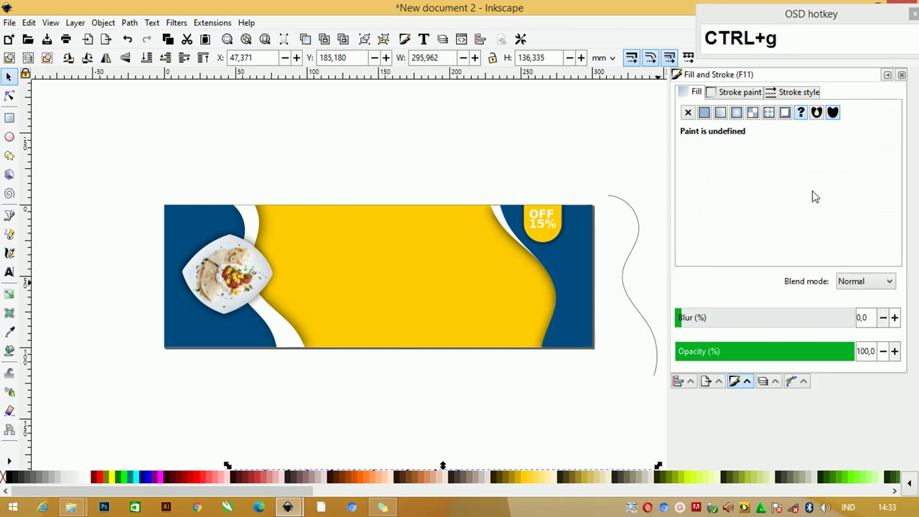
Move the pasted text group onto the banner over the yellow area
scroll(down, 3)
scroll(up, 3)
scroll(down, 3)
scroll(up, 3)
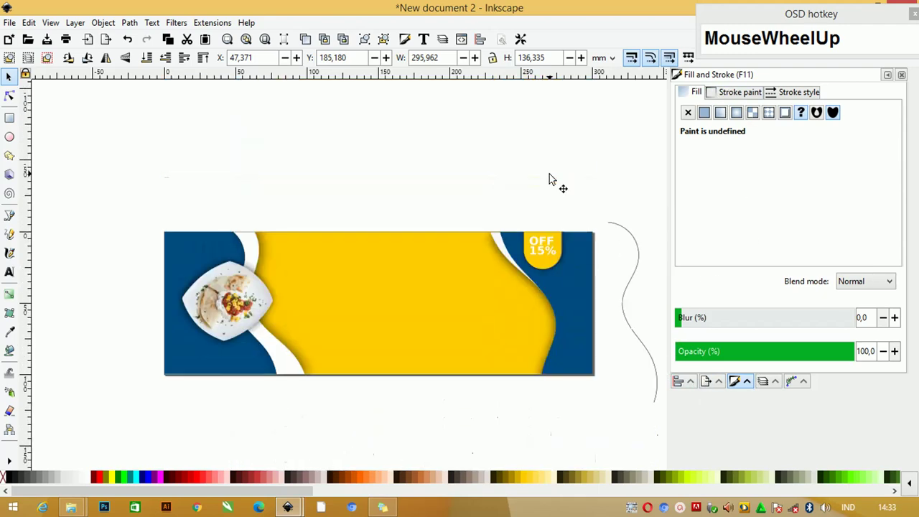
scroll(down, 3)
drag(694, 390, 830, 143)
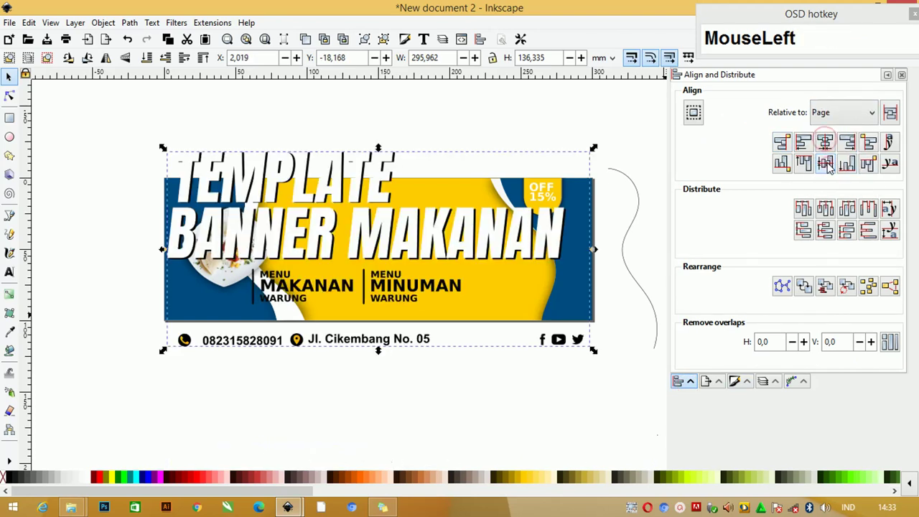
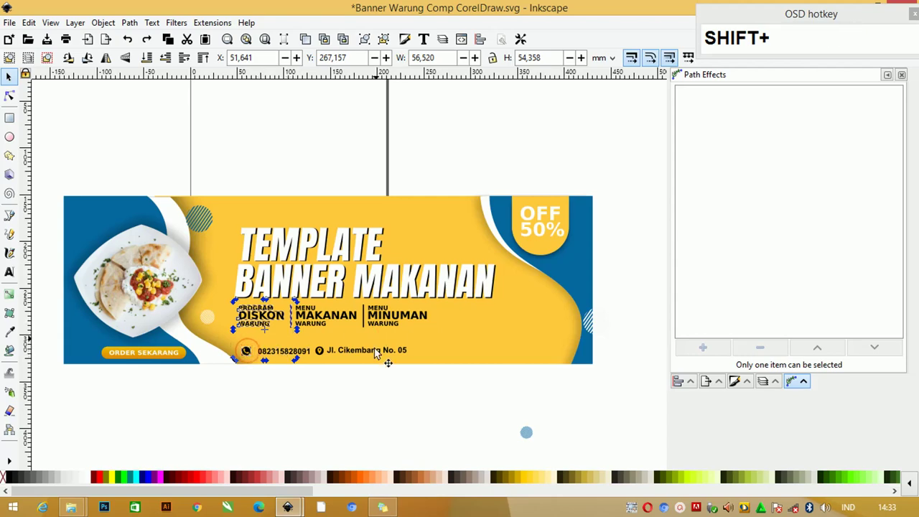
Remove the stray black circle near the phone icon in the PROGRAM DISKON WARUNG block
key(ctrl+c)
key(Tab)
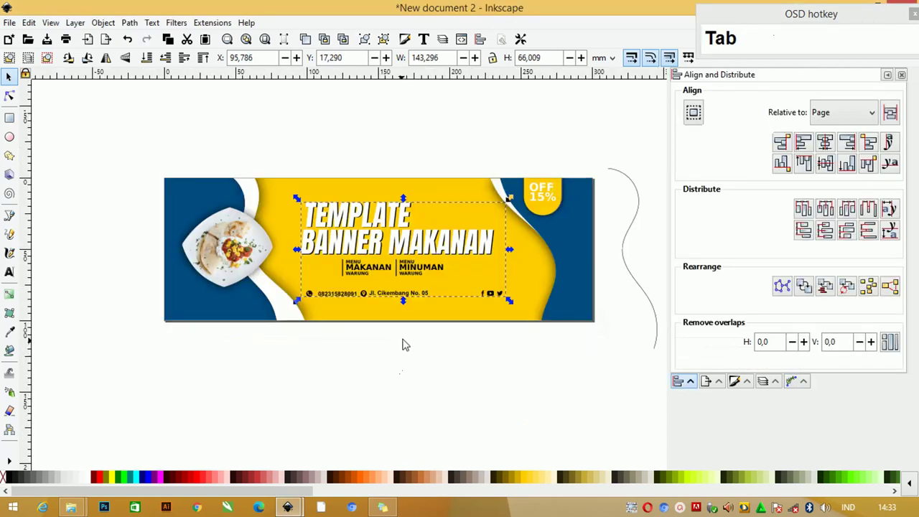
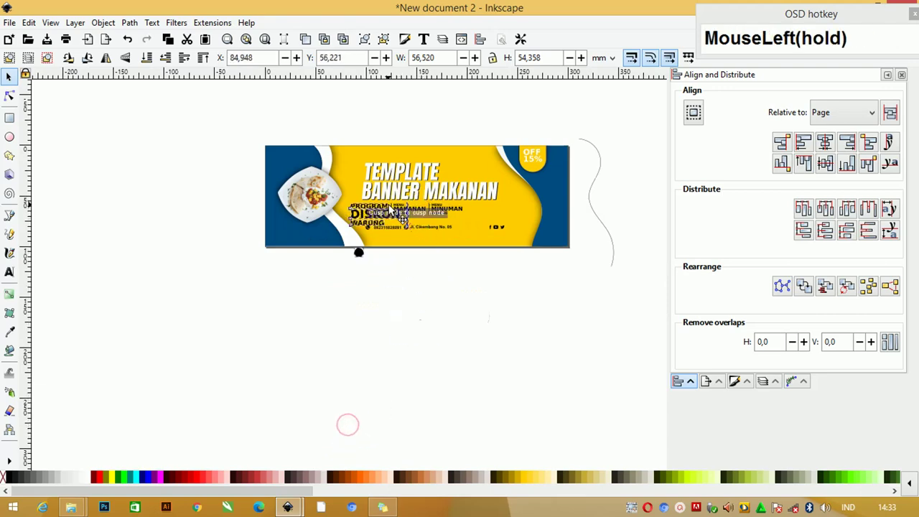
scroll(up, 3)
click(432, 308)
click(366, 208)
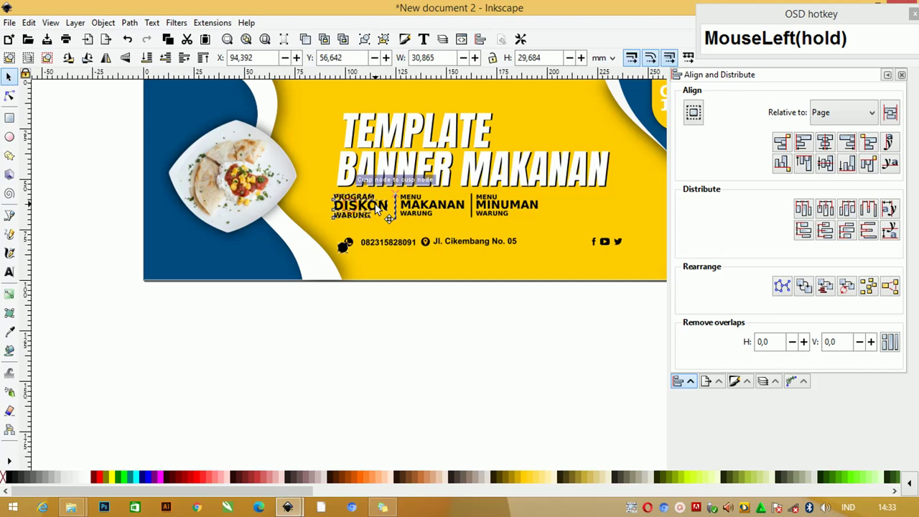
scroll(up, 3)
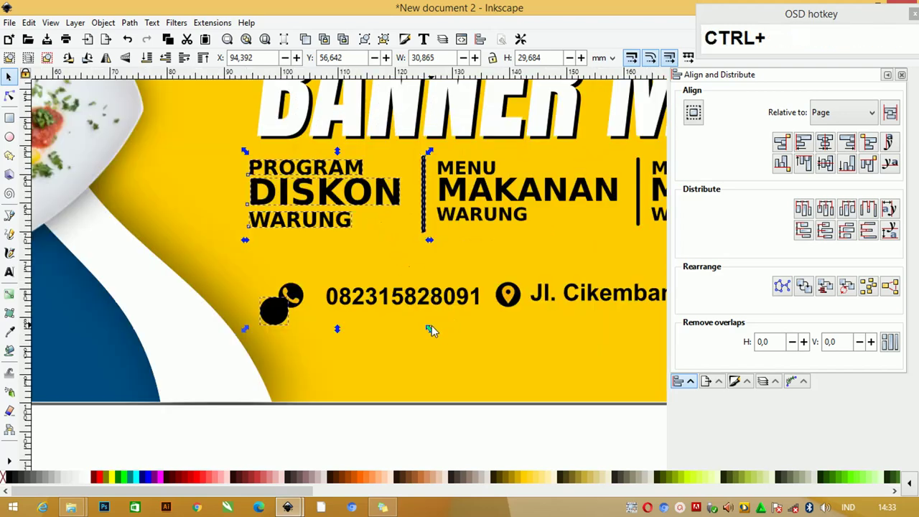
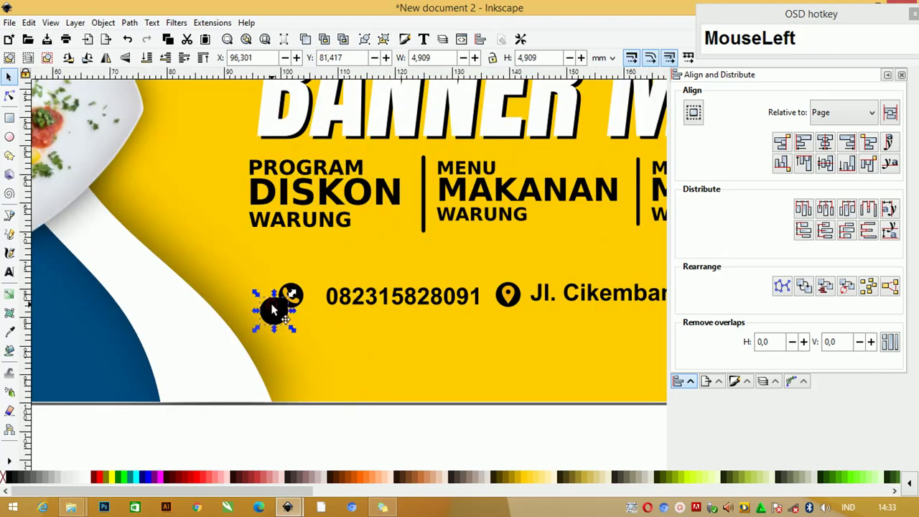
key(Delete)
Ungroup the text block and move the social icons toward the banner's bottom-right
scroll(down, 3)
click(539, 308)
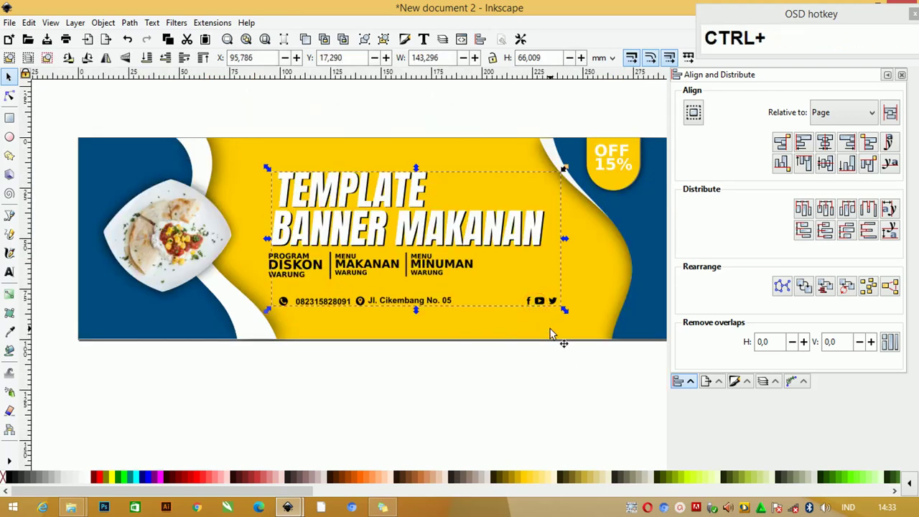
key(ctrl+u)
drag(572, 360, 513, 362)
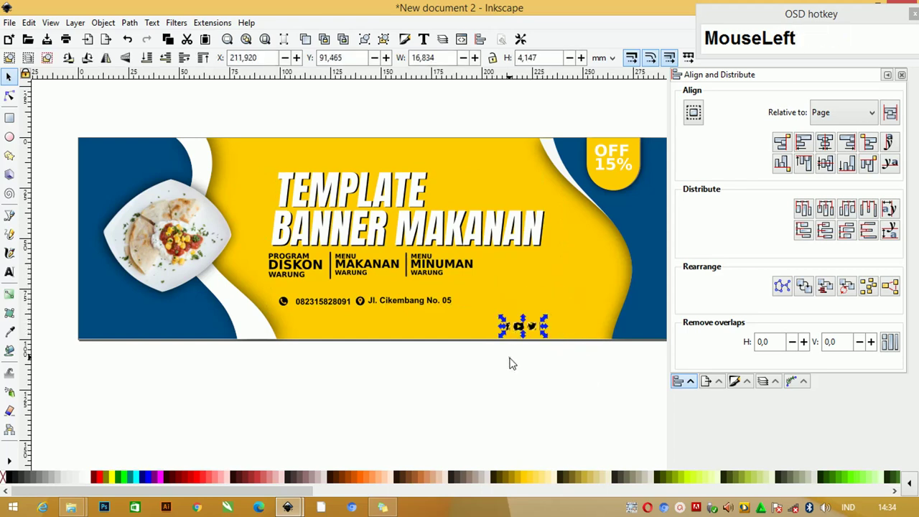
Duplicate a label, retype it as BELAJARNESIA and place it right of the social icons
key(ctrl+d)
click(433, 277)
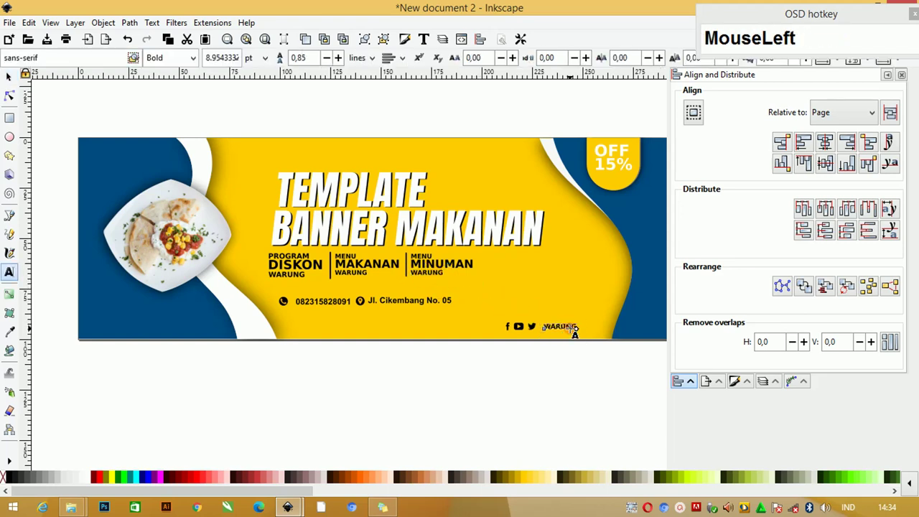
key(ctrl+a)
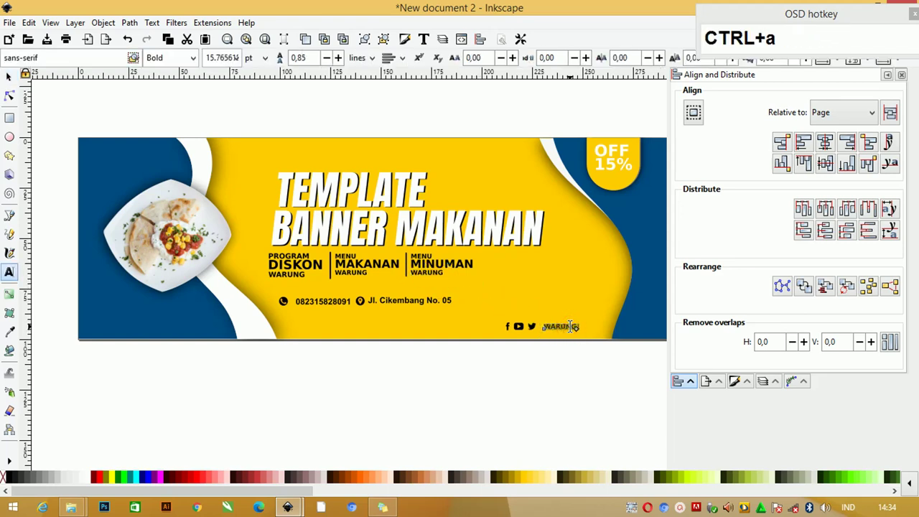
text(elajarnesia)
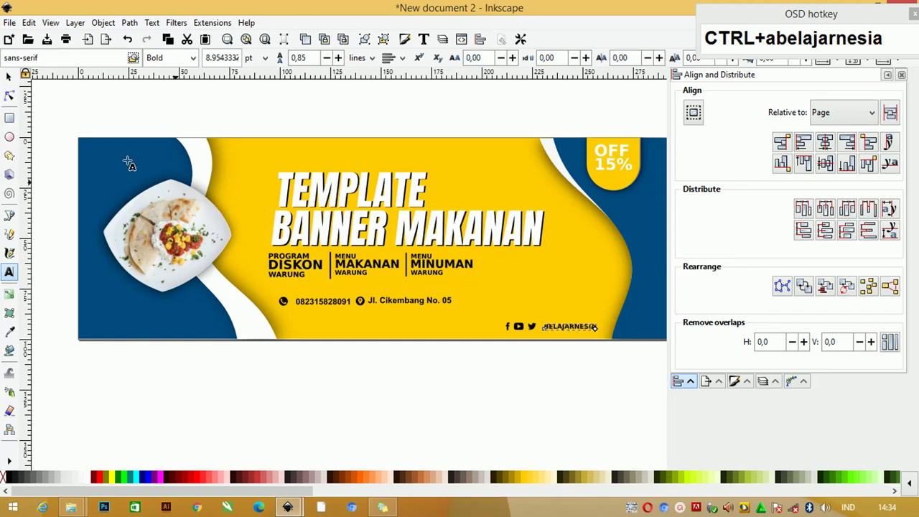
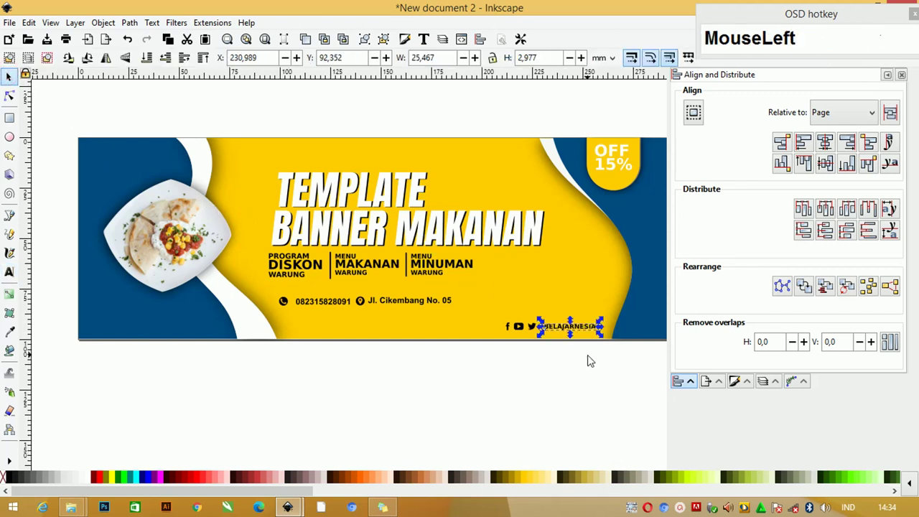
scroll(up, 3)
drag(556, 329, 512, 300)
Duplicate a thin divider line to separate the icons from the BELAJARNESIA handle
right_click(16, 479)
click(46, 414)
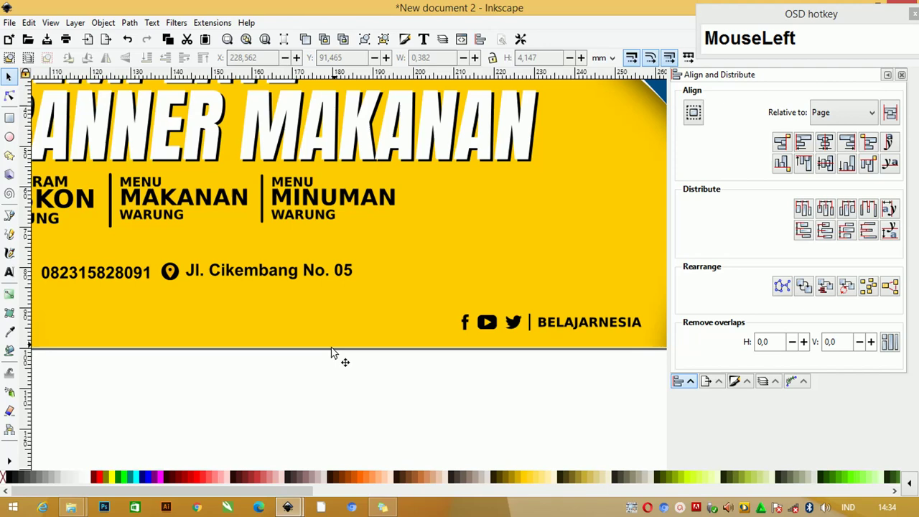
scroll(down, 3)
scroll(down, 3)
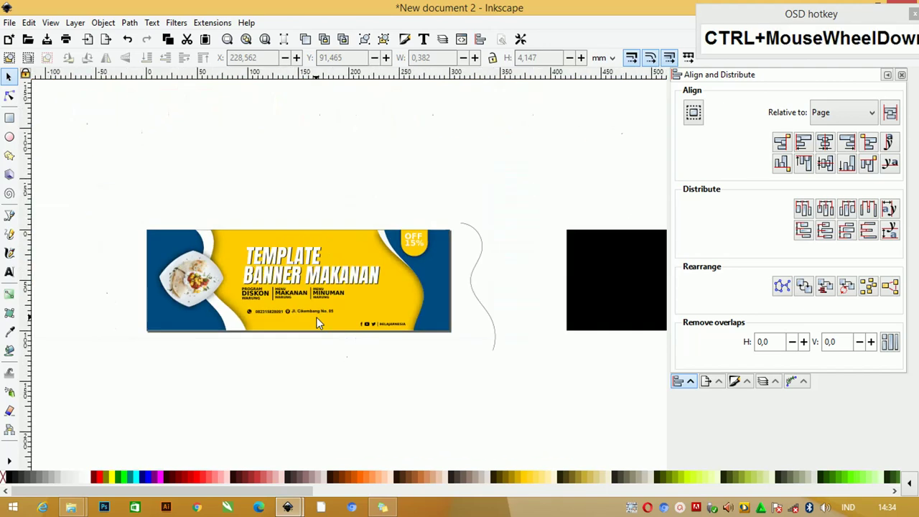
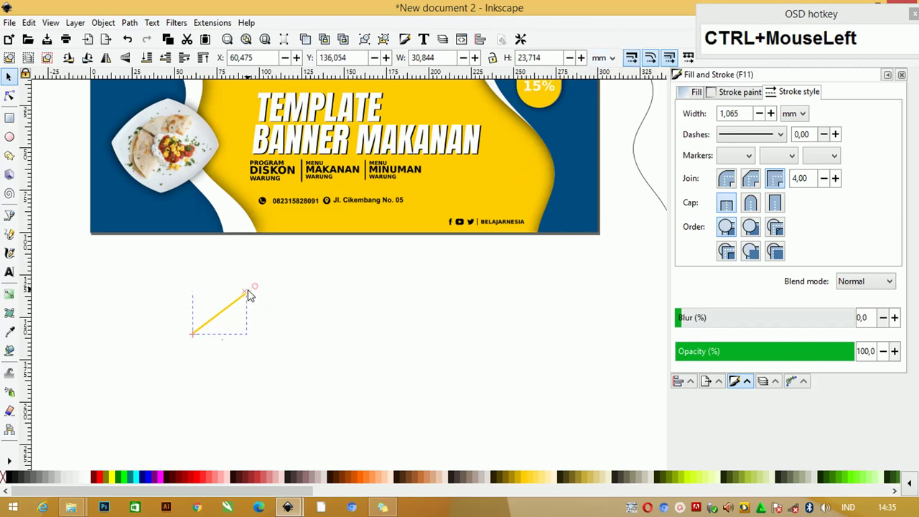
Select both yellow diagonal lines below the banner and combine them into one path
click(233, 304)
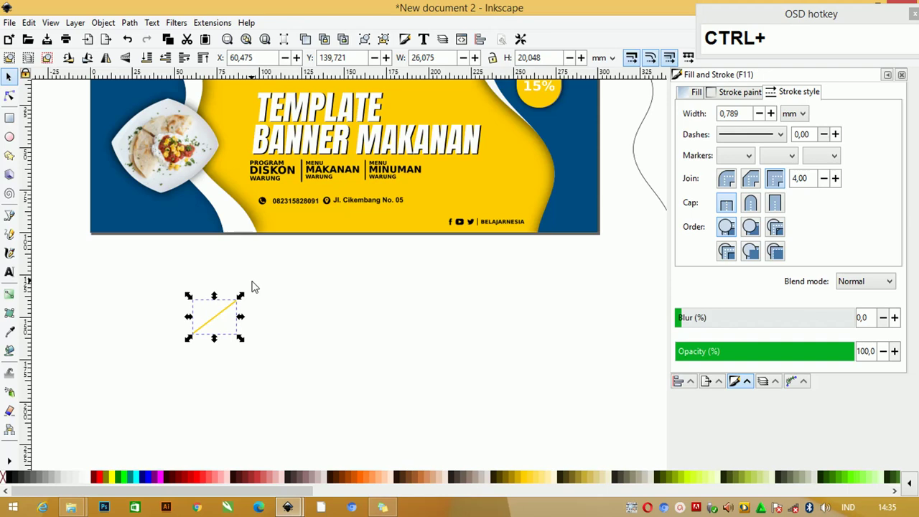
key(ctrl+z)
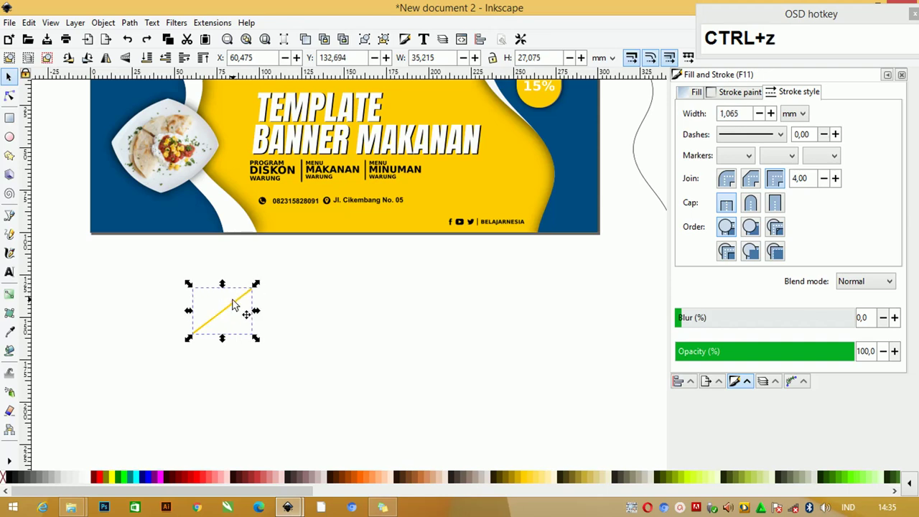
click(234, 298)
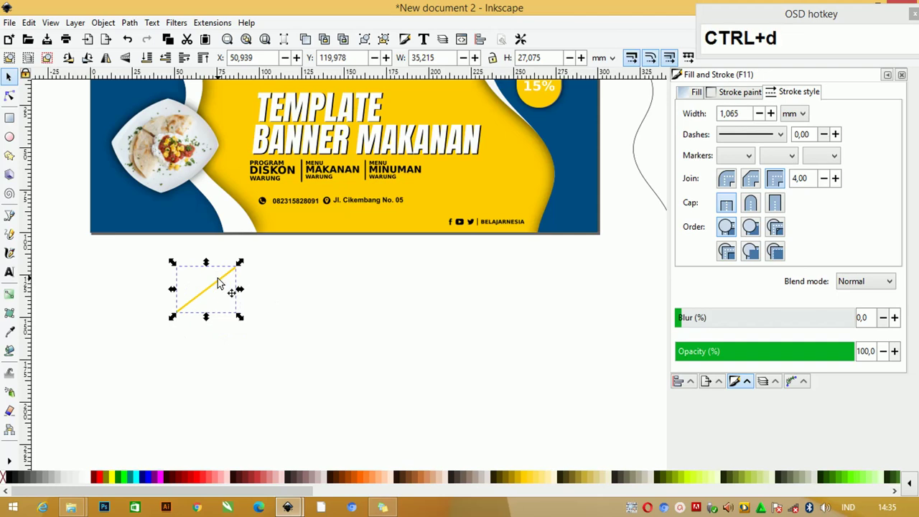
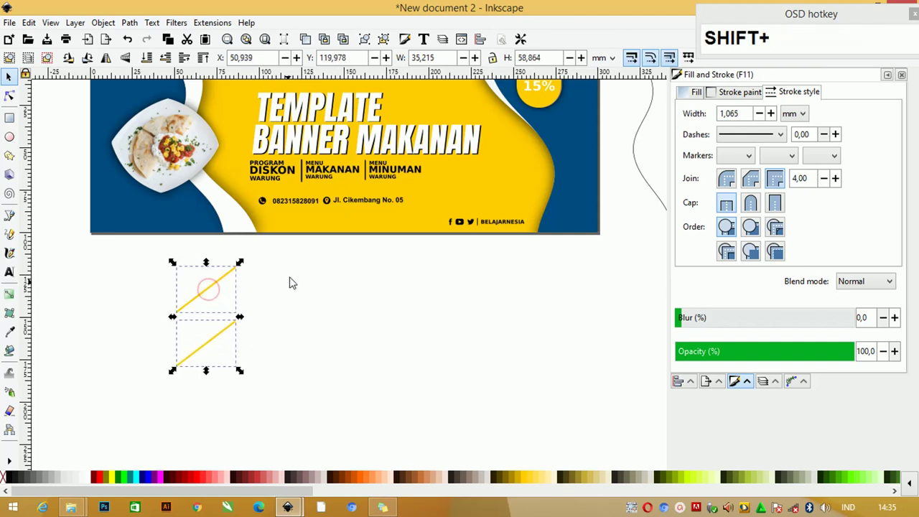
drag(301, 305, 226, 280)
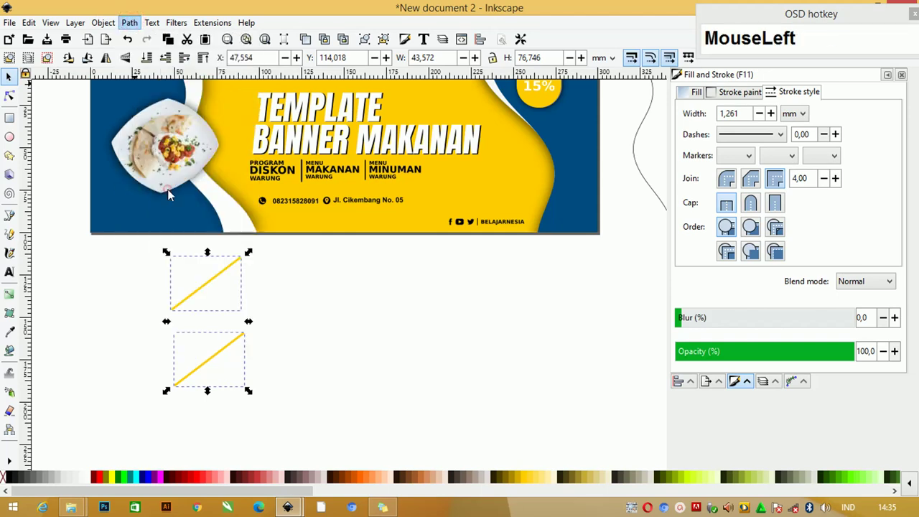
key(ctrl+z)
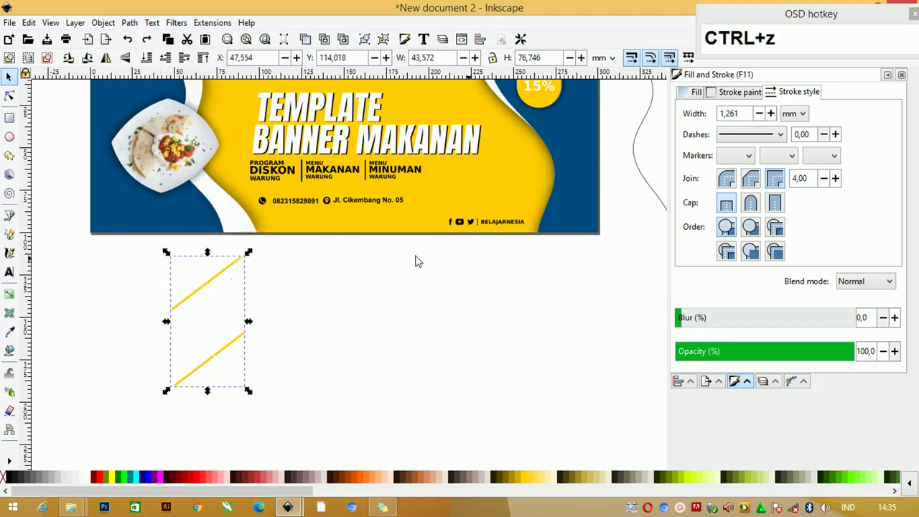
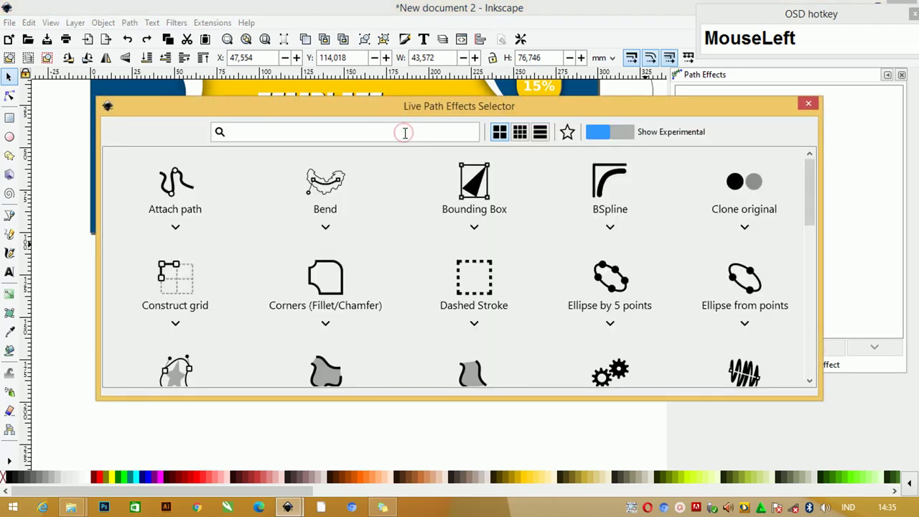
Filter the Live Path Effects list by 'inter' to find Interpolate Sub-Paths
text(inter)
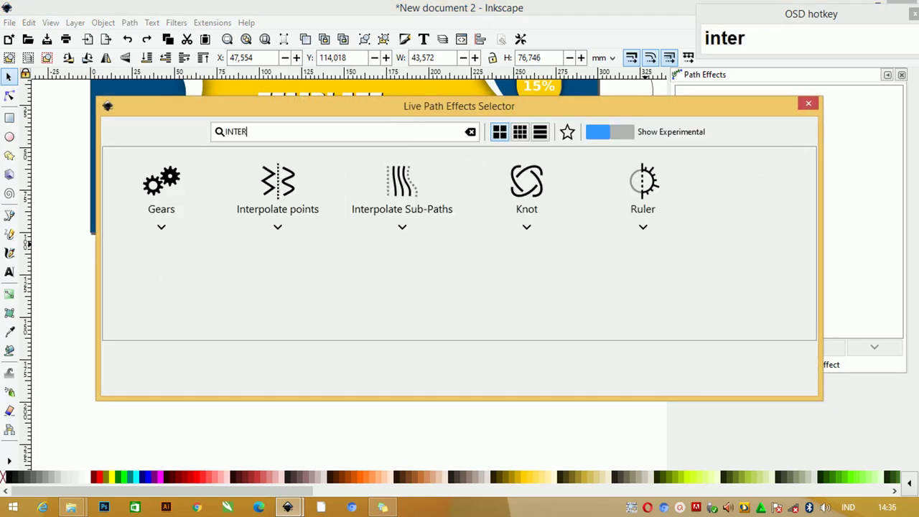
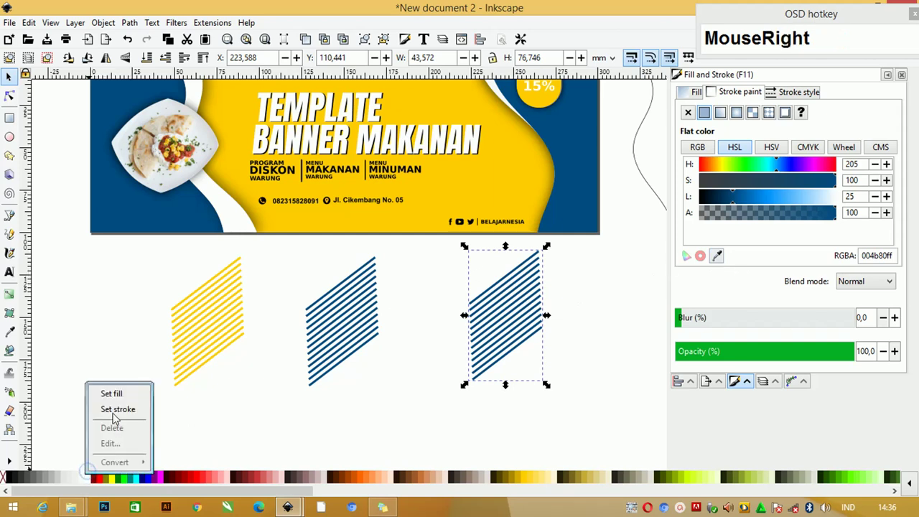
Recolour the third stripe set's stroke to white
click(116, 415)
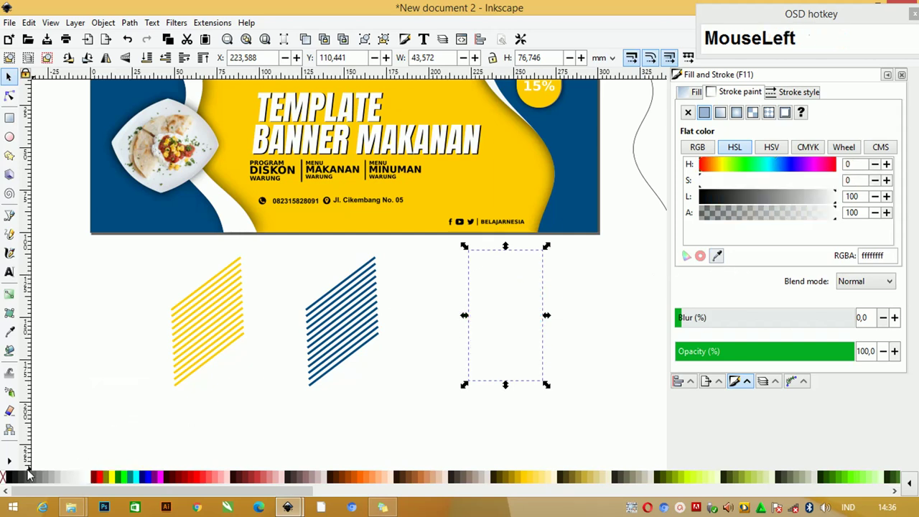
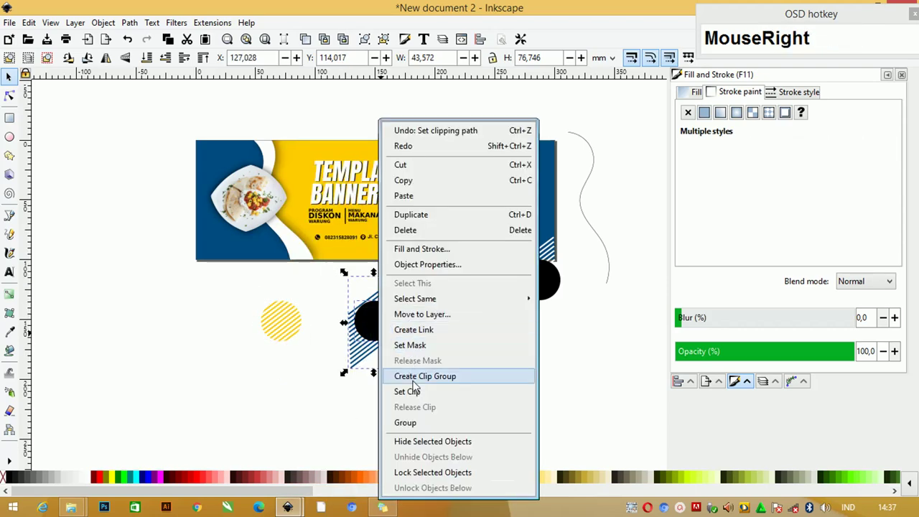
Move the yellow striped circle onto the banner near the plate
drag(421, 391, 271, 234)
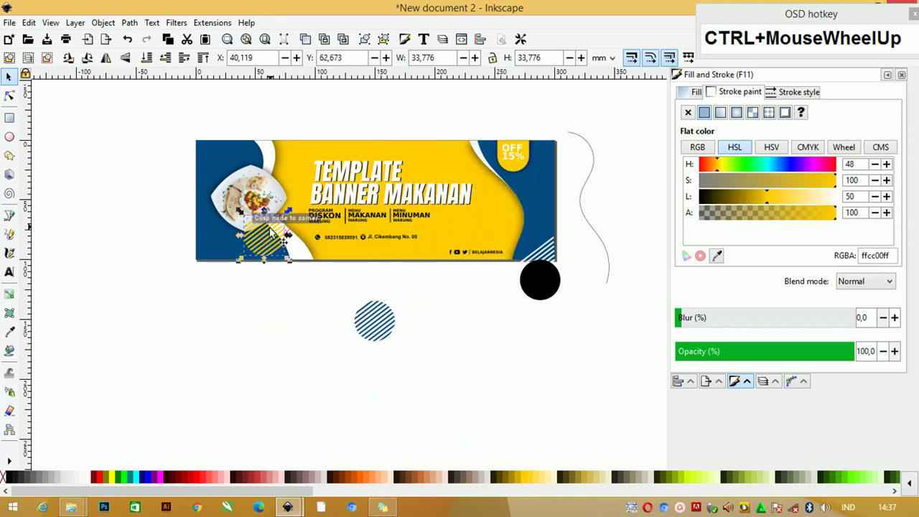
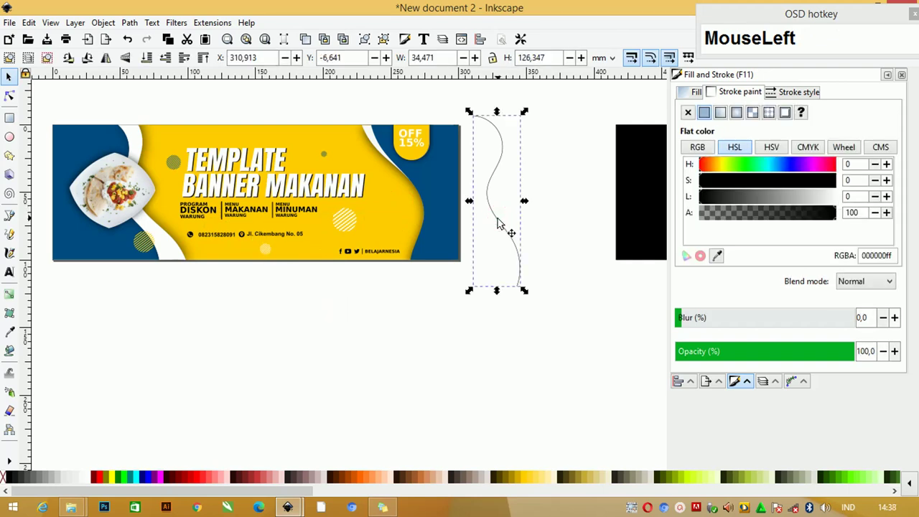
Delete the black rectangle sitting beside the banner
key(F4)
click(472, 230)
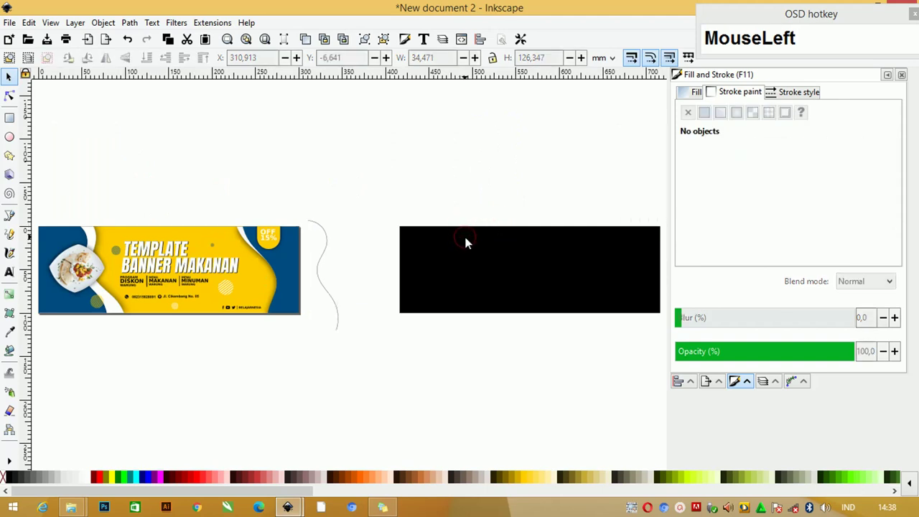
right_click(473, 242)
click(445, 247)
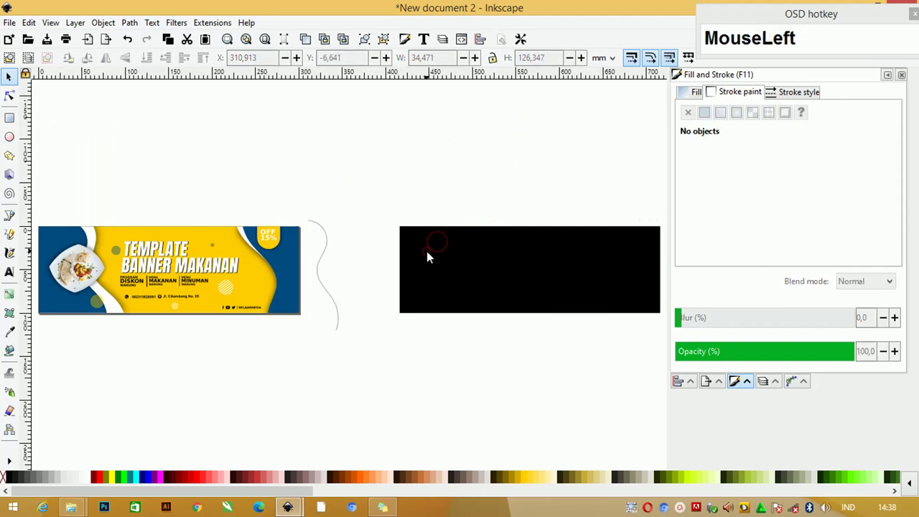